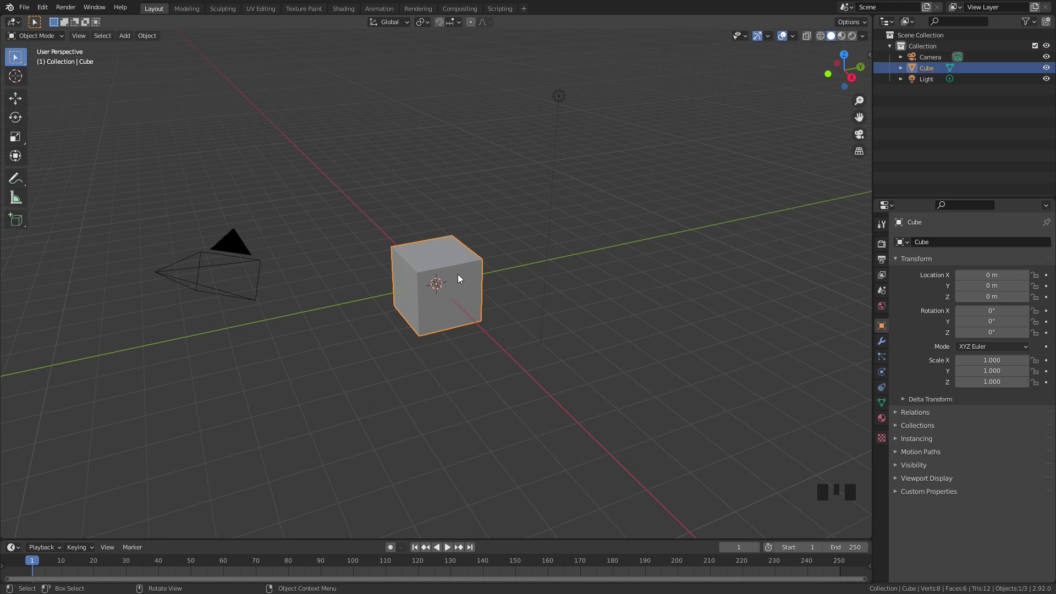
Step: Delete the default cube and add a plane in its place
left_click(462, 276)
key("x")
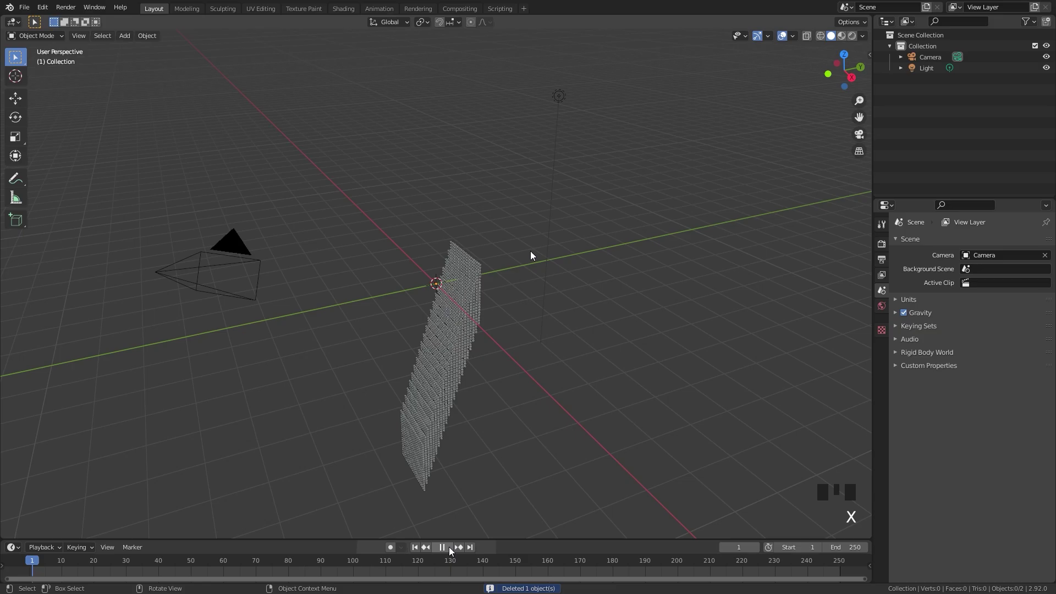
key("shift+a")
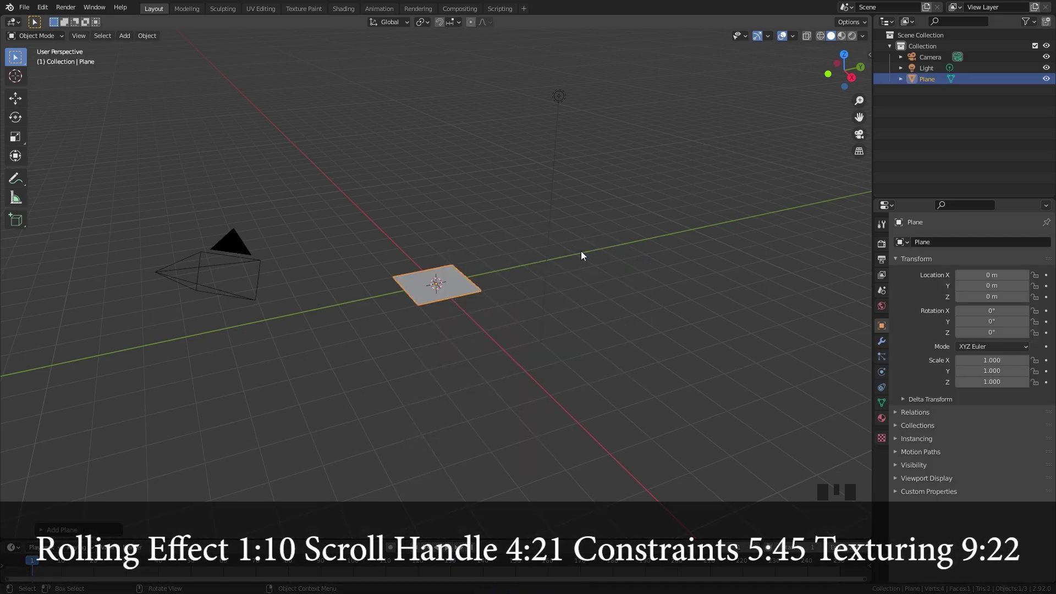
Step: In Edit Mode from top view, move the plane's geometry -1 on Y so its top edge sits on the X axis
key("KP_7")
scroll("up", 3)
key("Tab")
scroll("up", 3)
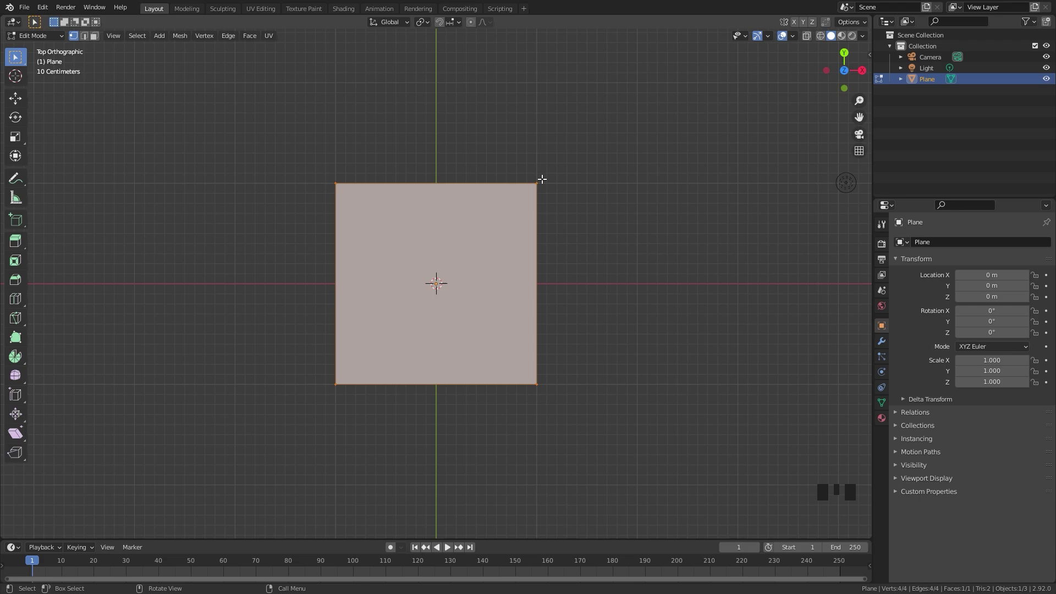
key("g")
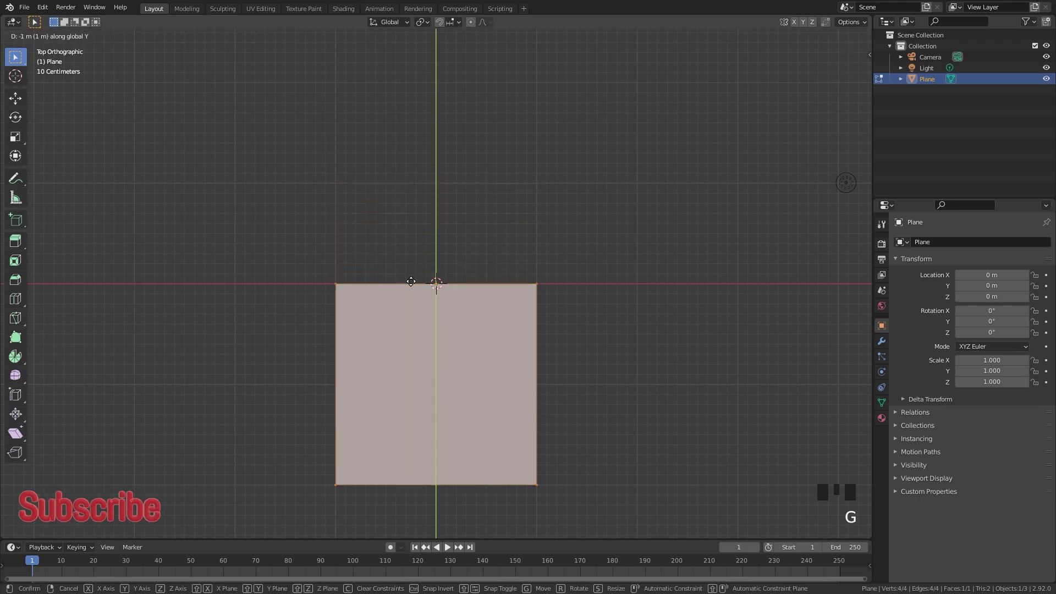
key("Tab")
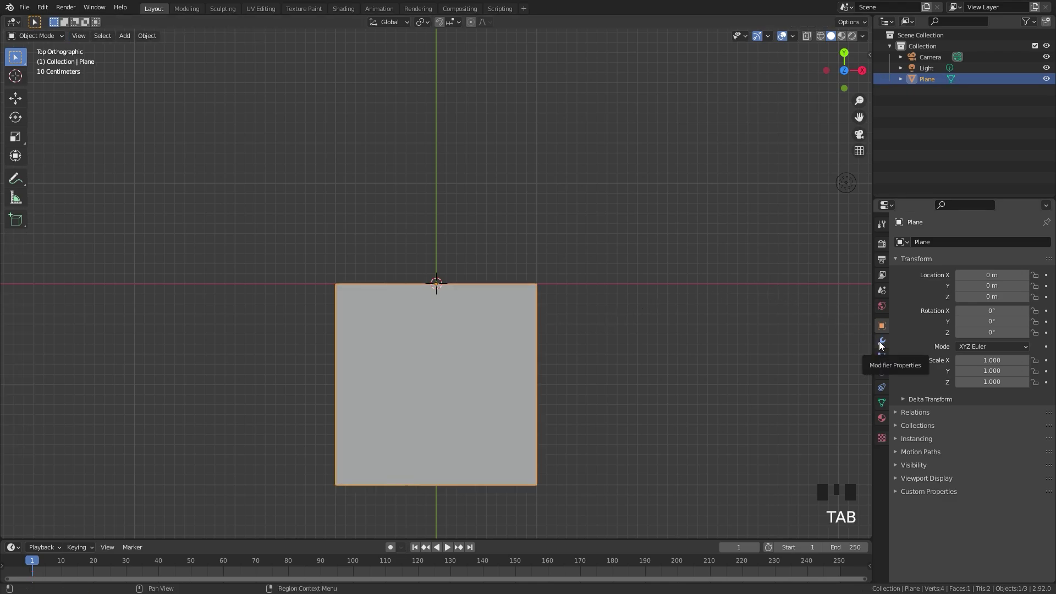
Step: Give the plane a Mirror modifier set to the Y axis only
left_click(883, 343)
left_click(934, 242)
left_click_drag(845, 370, 999, 279)
left_click(1000, 279)
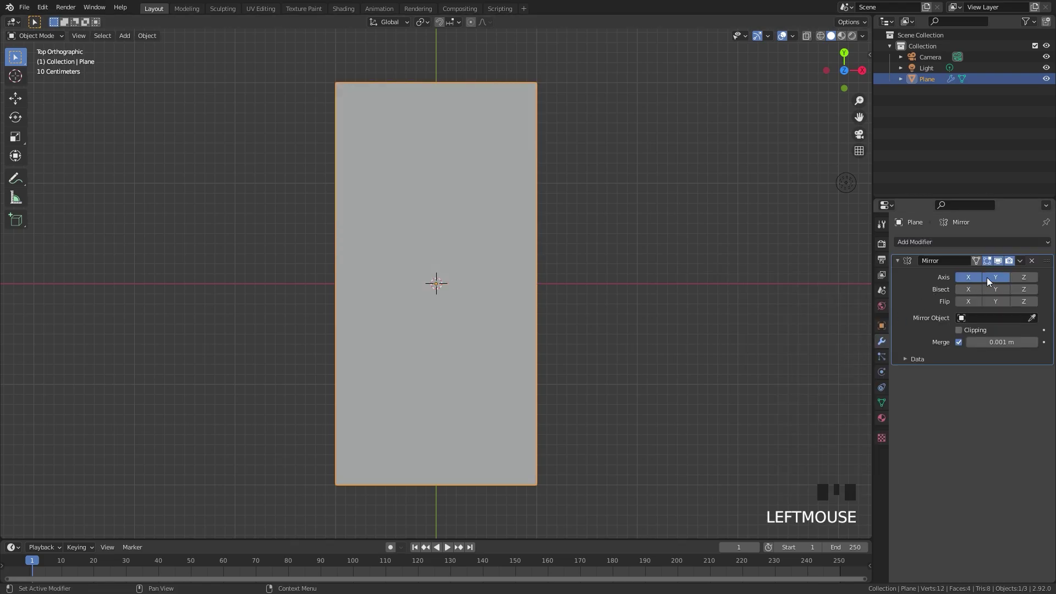
left_click(971, 279)
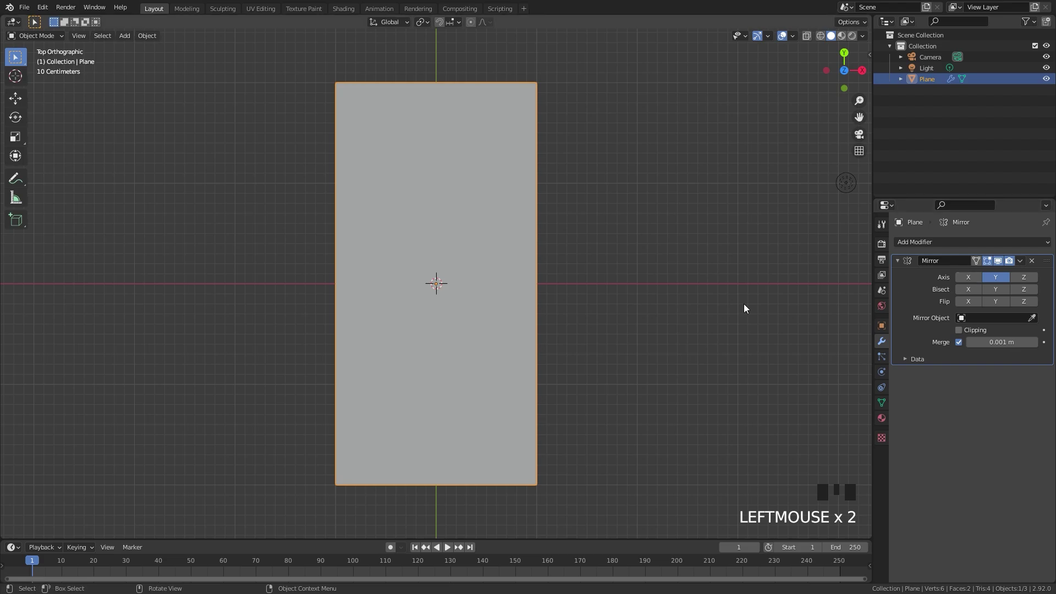
Step: Scale the plane along Y and X into a long rectangular strip
left_click_drag(468, 313, 482, 239)
scroll("down", 3)
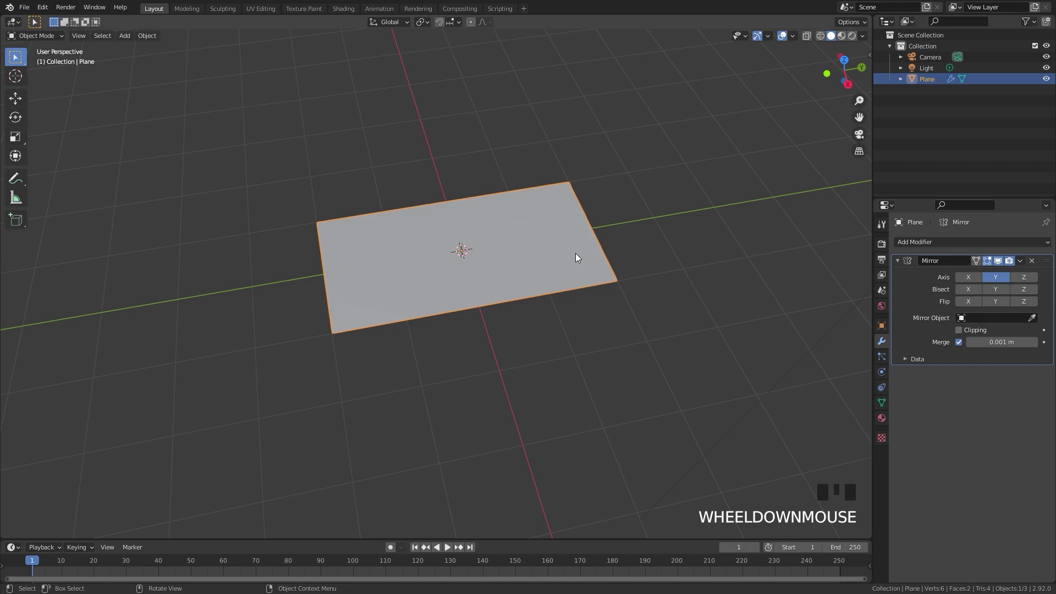
key("s")
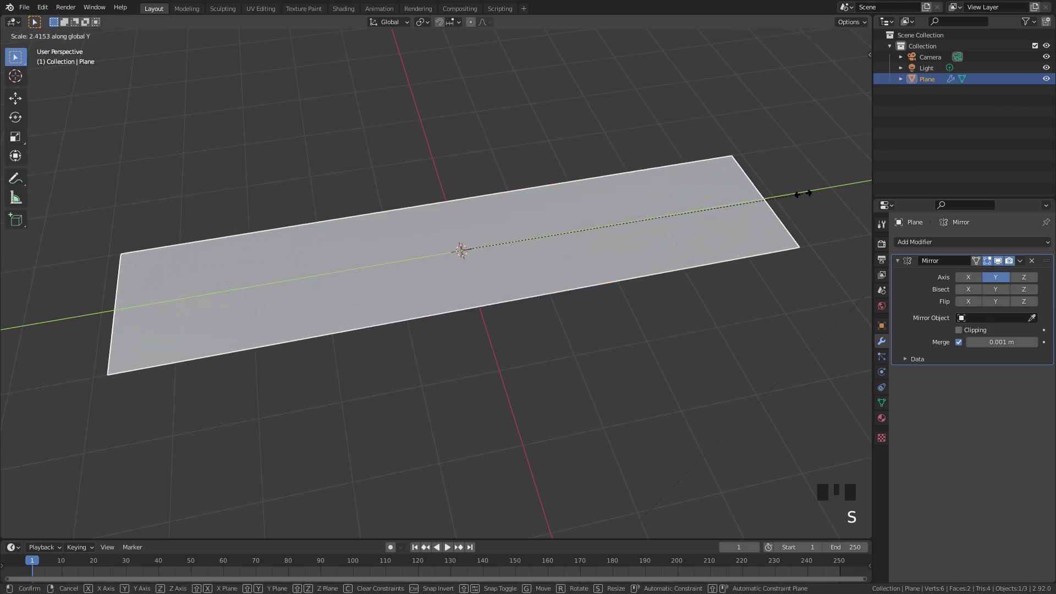
key("s")
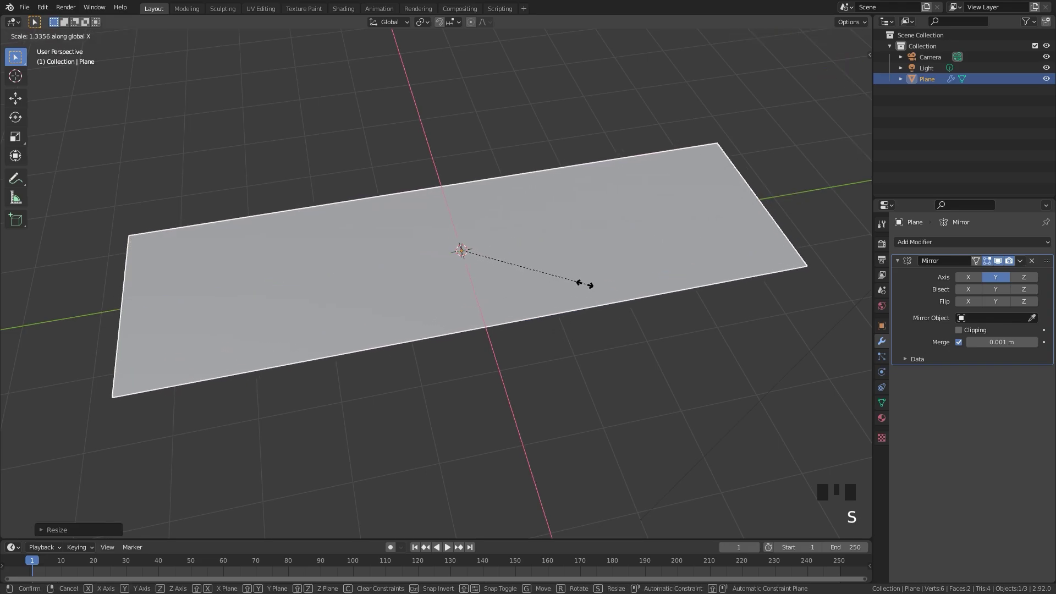
Step: Subdivide the strip with many loop cuts across its length and return to Object Mode
middle_click(499, 297)
key("Tab")
key("ctrl+r")
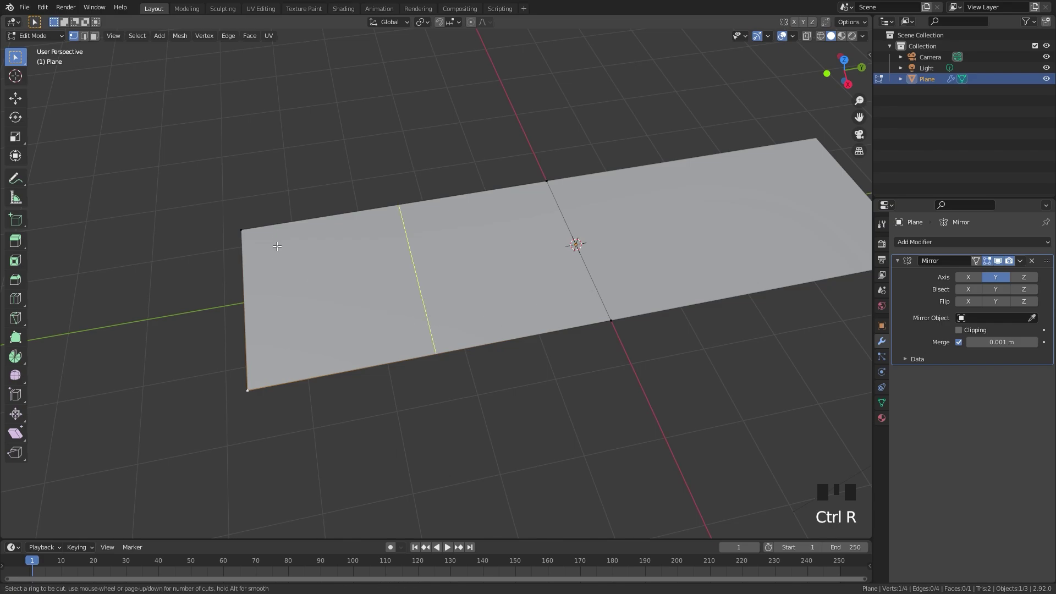
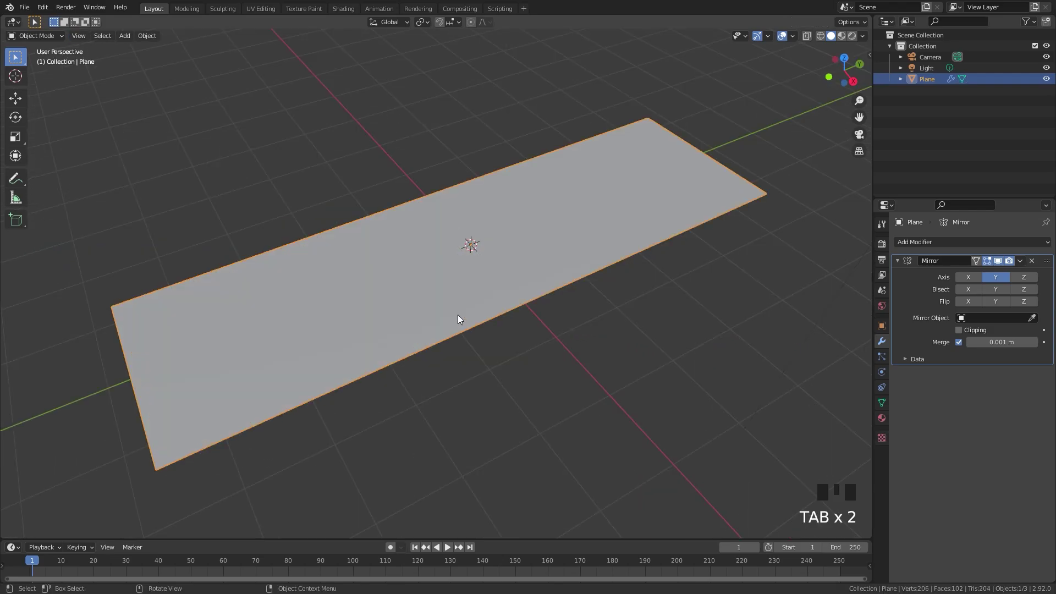
key("KP_7")
left_click_drag(437, 266, 50, 11)
left_click_drag(49, 13, 310, 79)
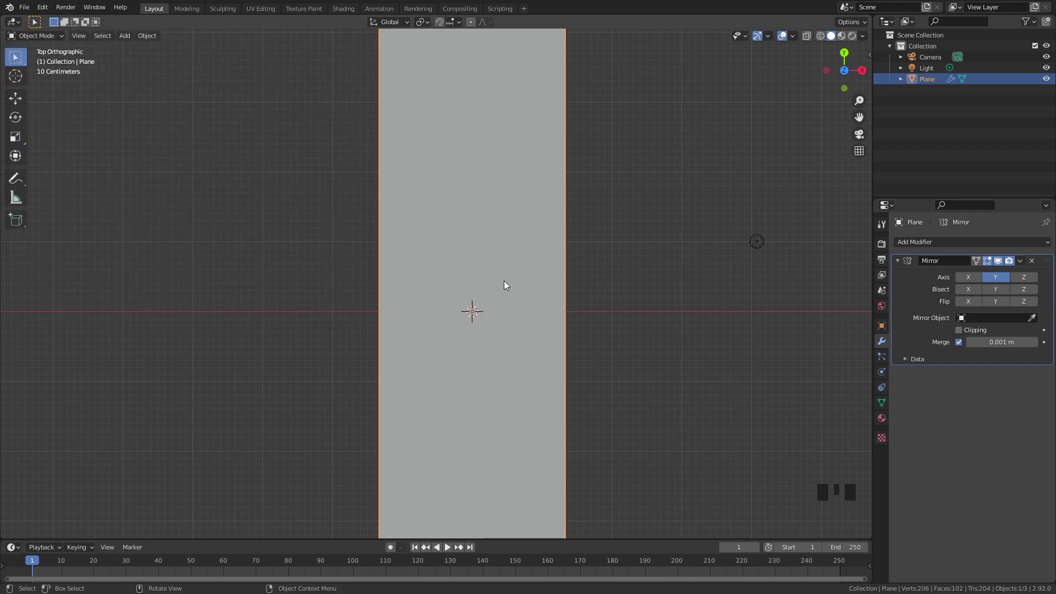
Step: Add a 3D Archimedean spiral curve with 4 turns, 24 steps, radius 0.30 and radius growth -0.04
key("shift+a")
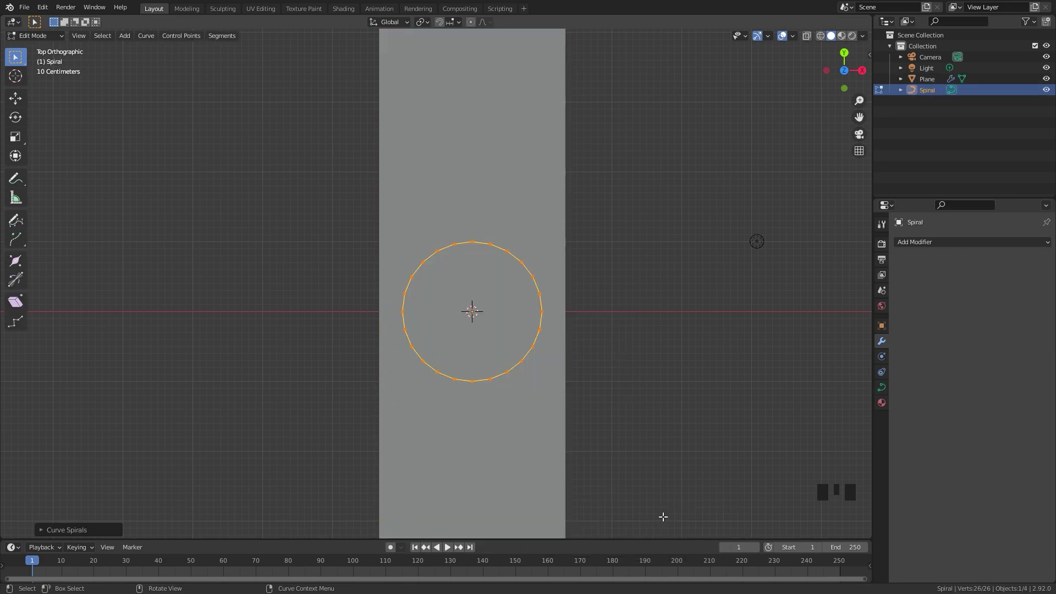
scroll("up", 3)
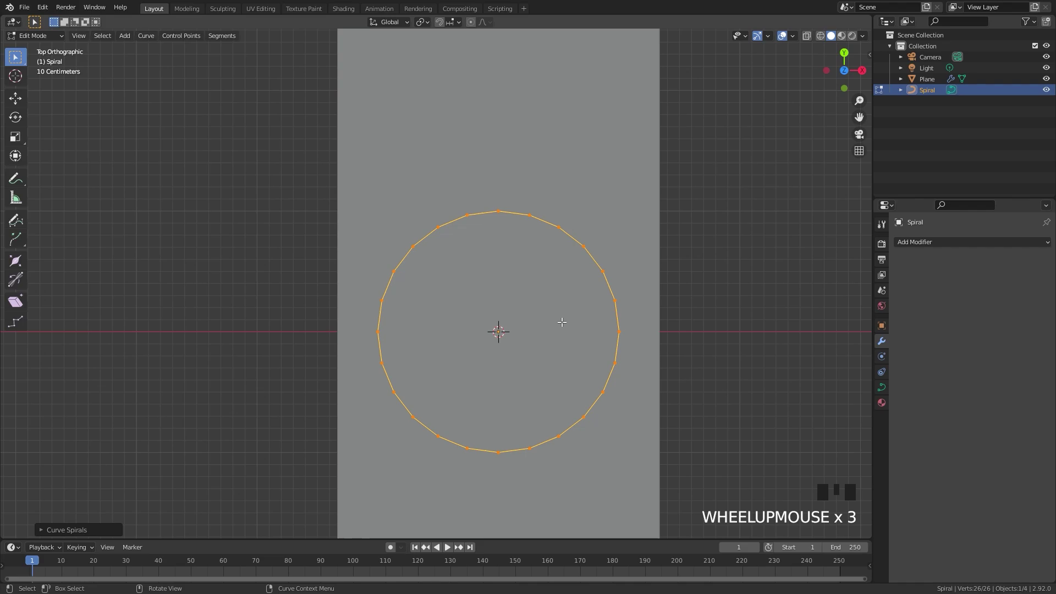
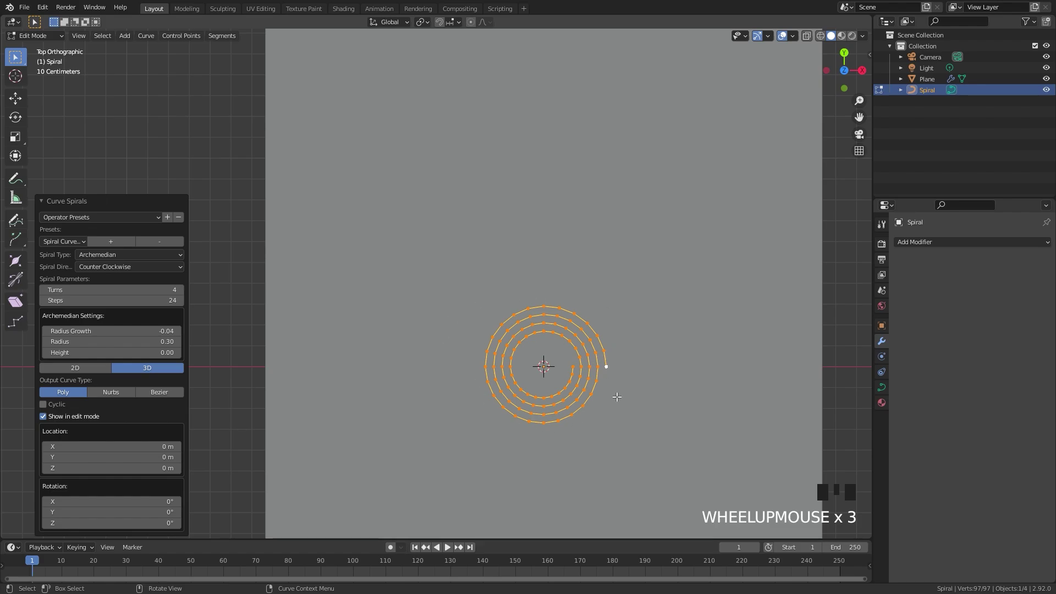
left_click_drag(606, 350, 527, 332)
scroll("up", 3)
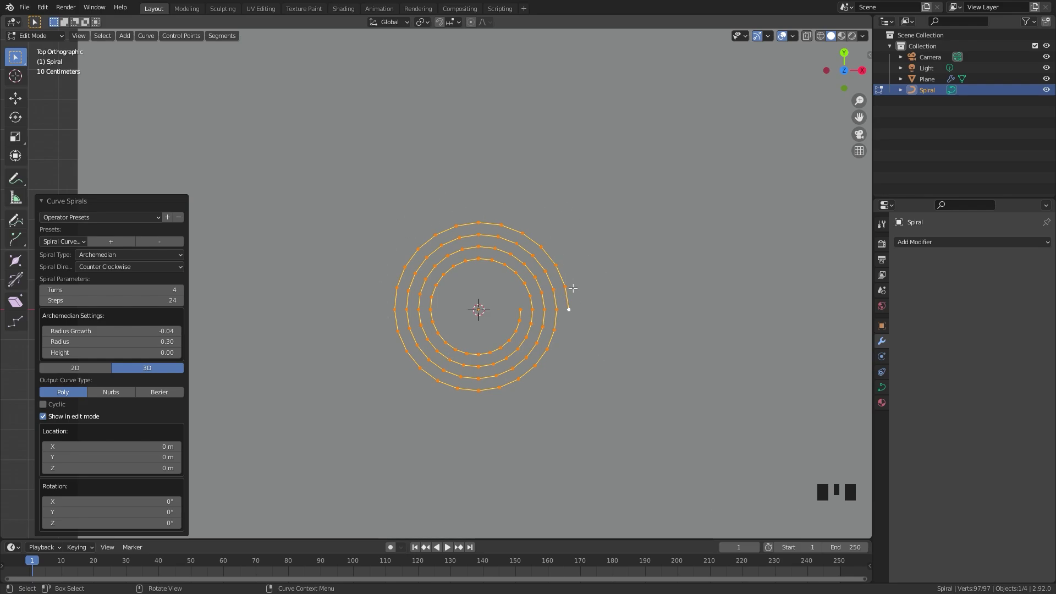
scroll("up", 3)
key("Tab")
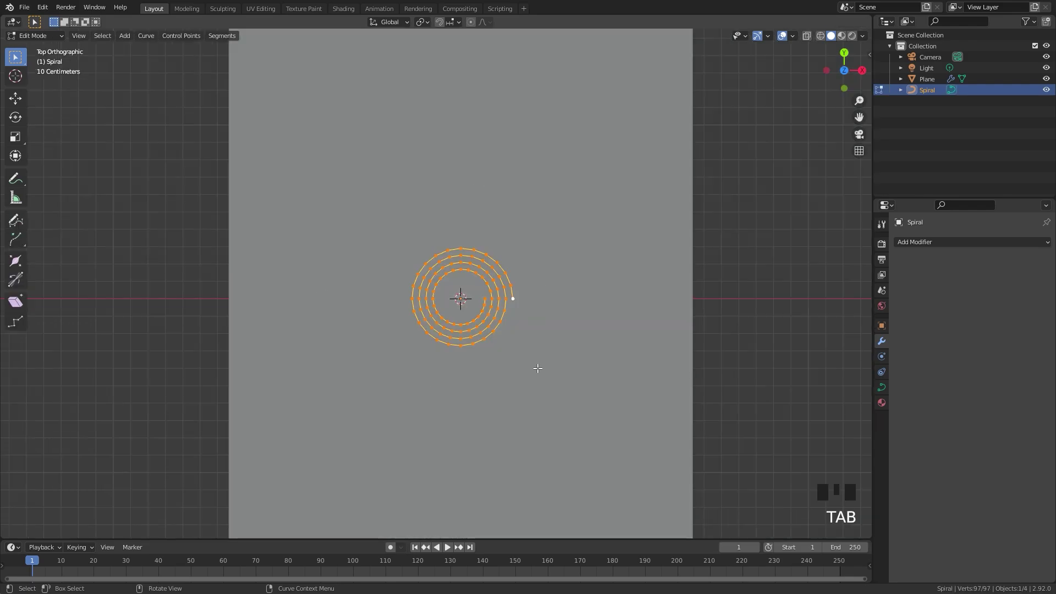
Step: Rotate the spiral 90° on Y to stand upright, lift it along the strip and scale it to 0.875
key("Tab")
scroll("down", 3)
left_click_drag(495, 379, 383, 293)
key("r")
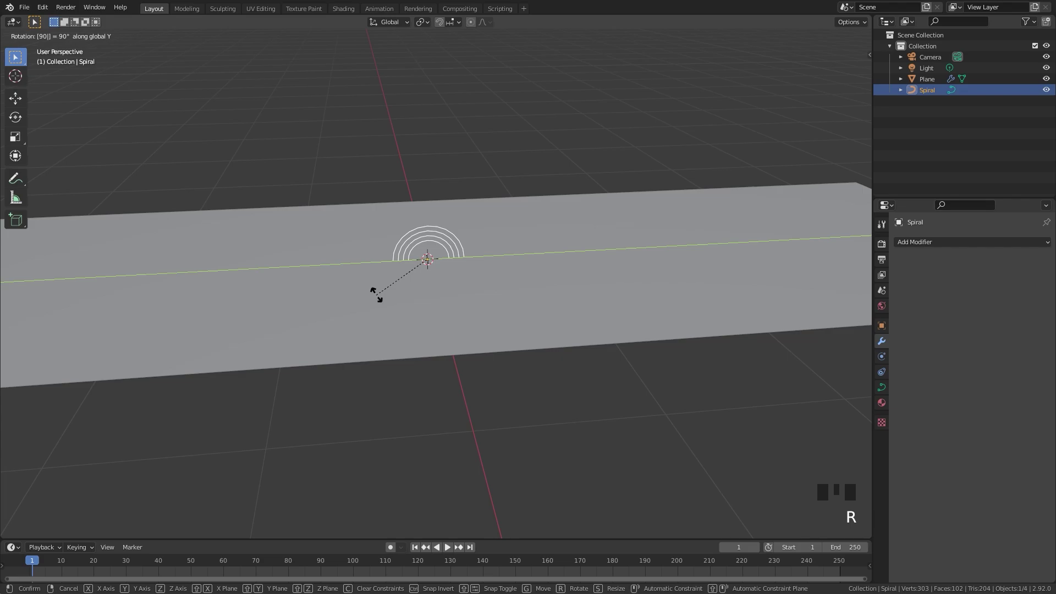
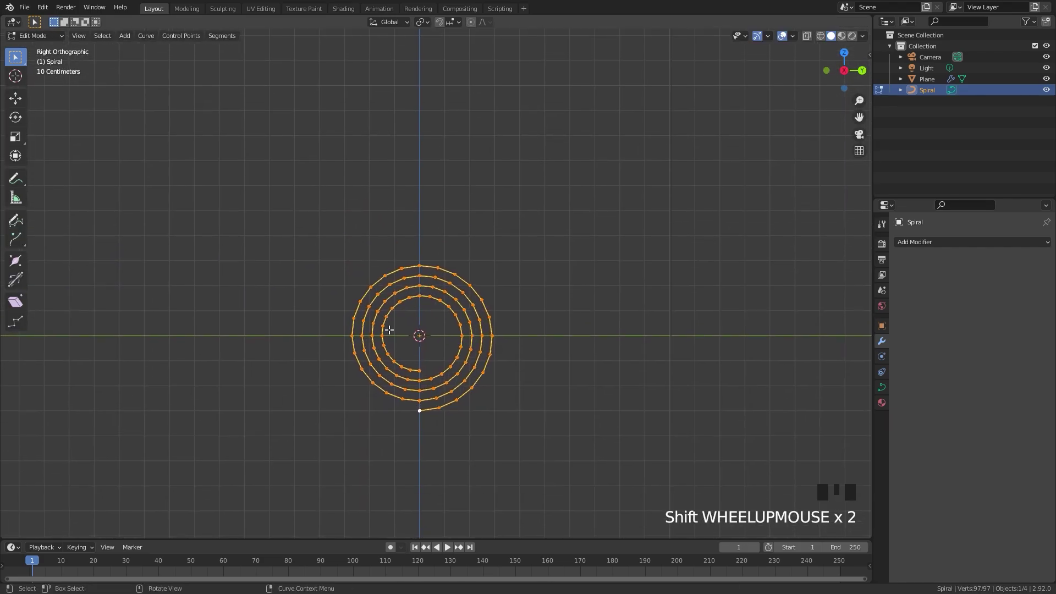
scroll("up", 3)
key("g")
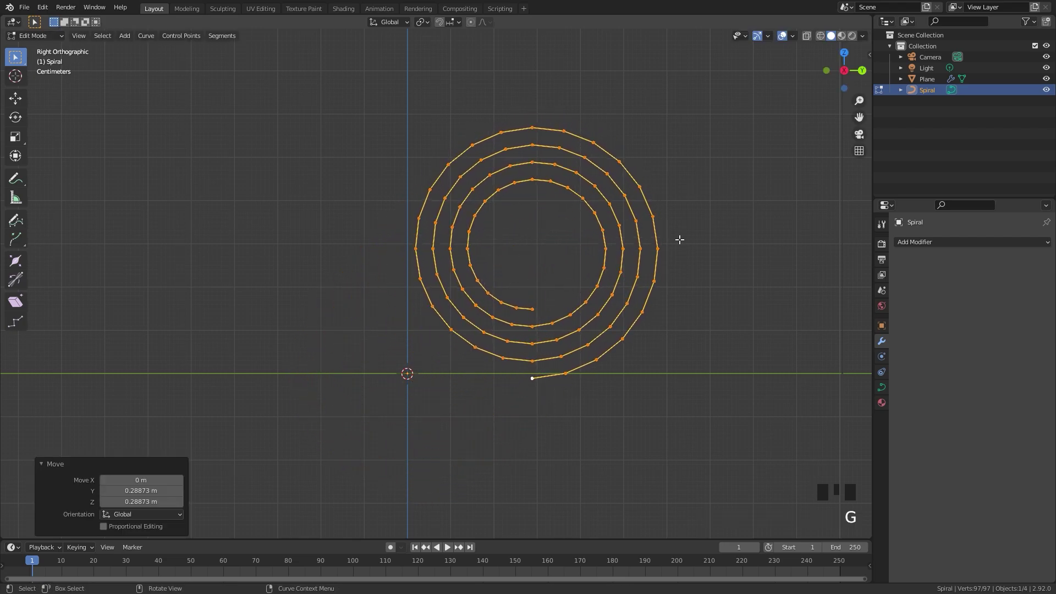
key("s")
key("g")
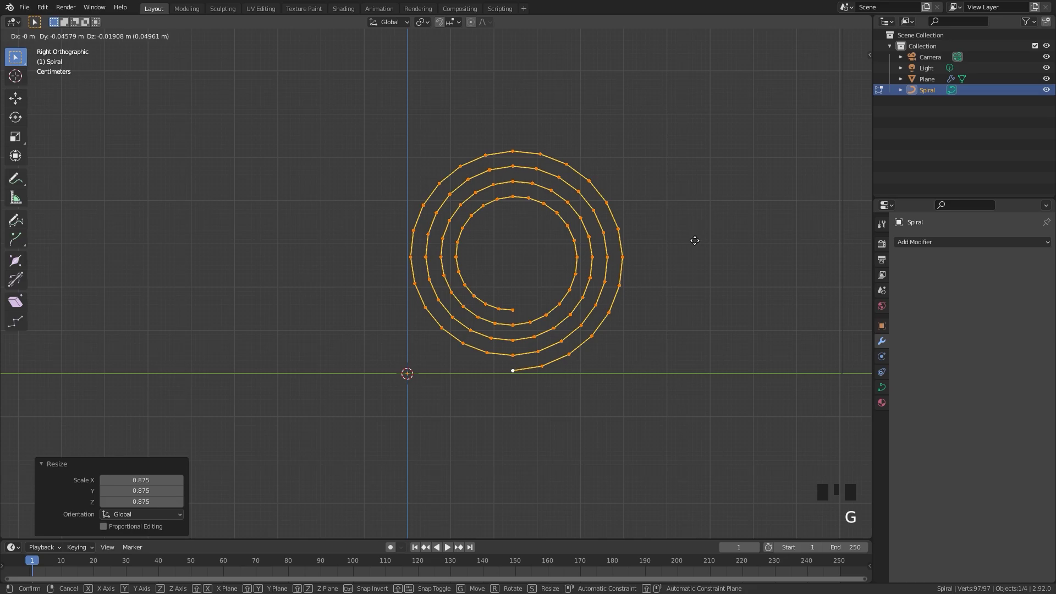
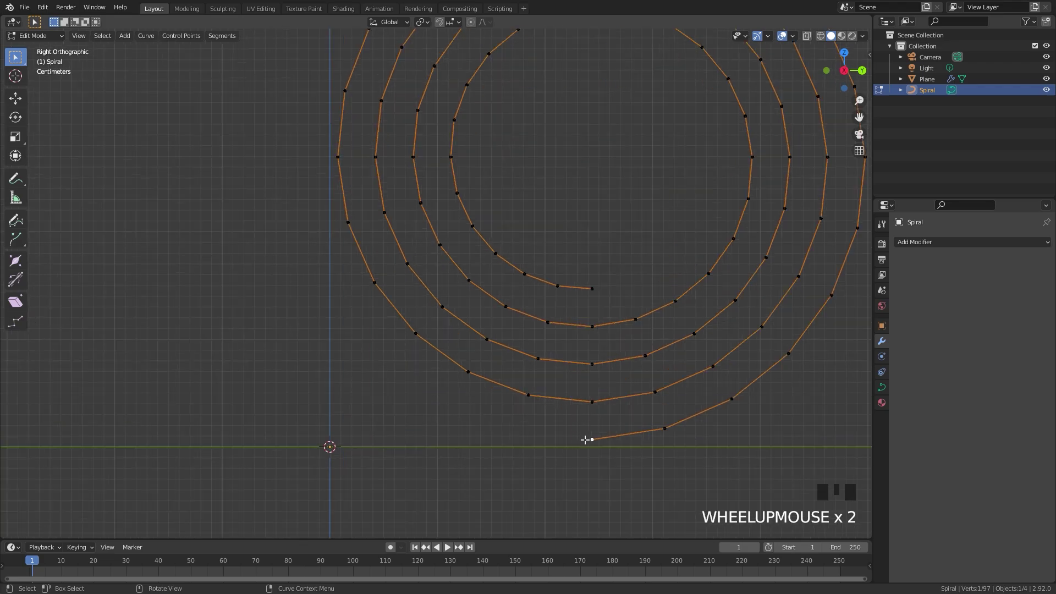
Step: Extrude the spiral's outer end vertex into a straight tail along Y and return to Object Mode
key("e")
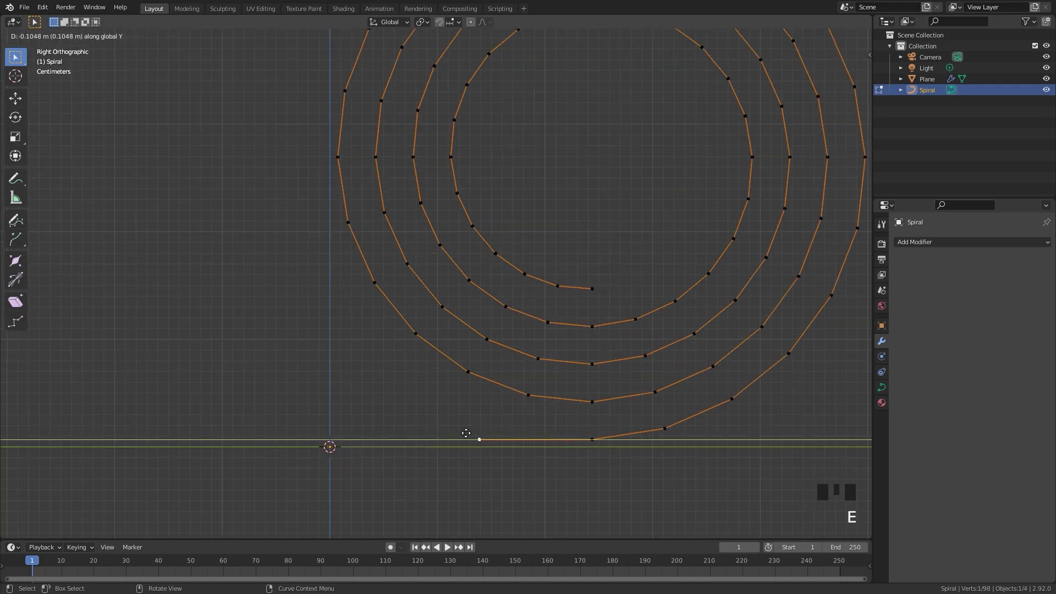
key("Tab")
scroll("down", 3)
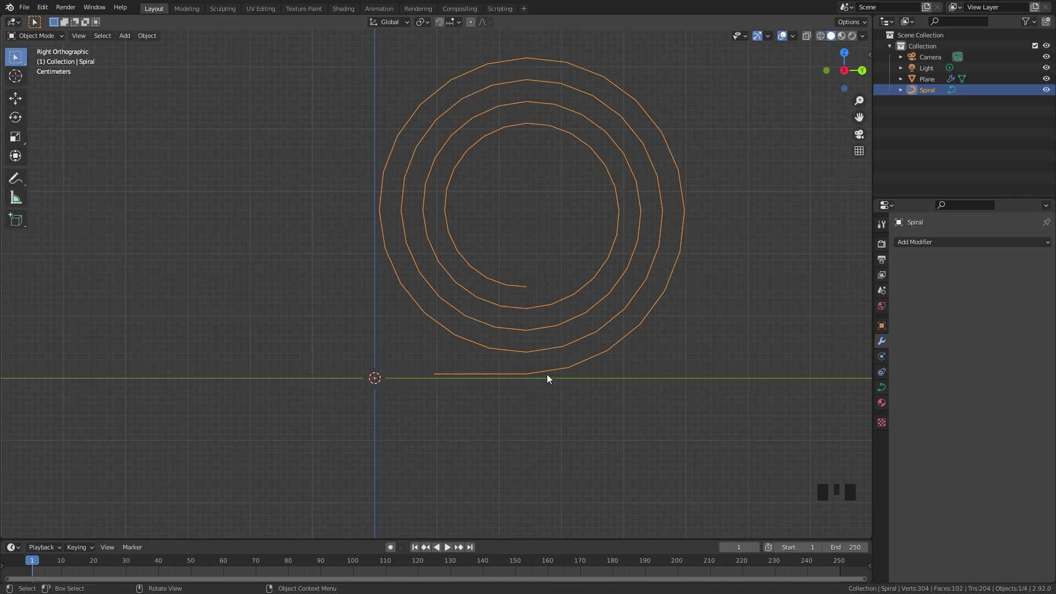
key("Tab")
scroll("down", 3)
scroll("down", 3)
scroll("down", 3)
left_click_drag(541, 349, 653, 345)
Step: Give the plane a Curve modifier targeting the Spiral, placed above the Mirror modifier
left_click(653, 345)
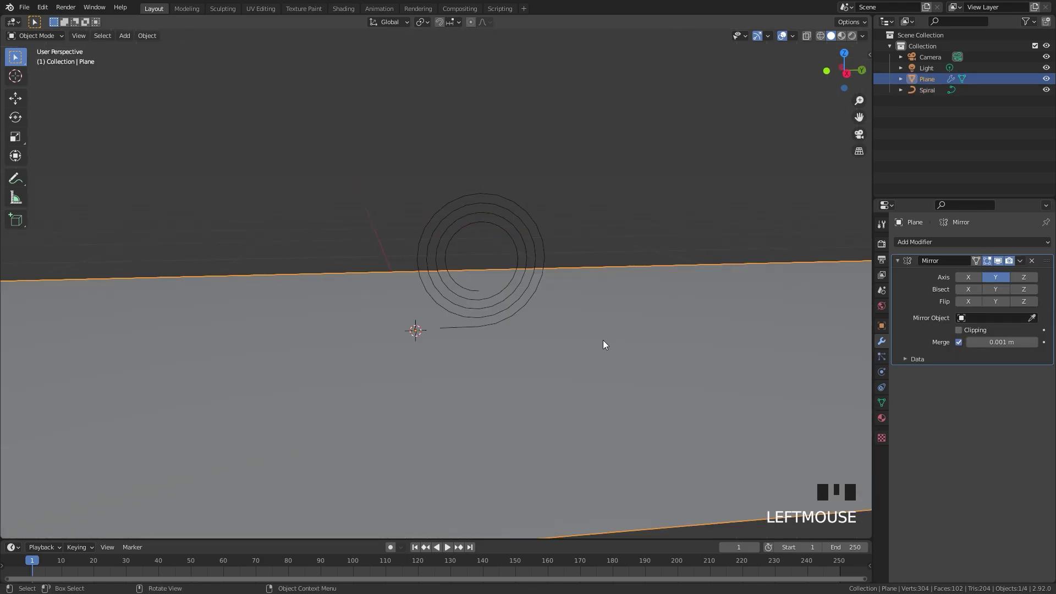
left_click(934, 241)
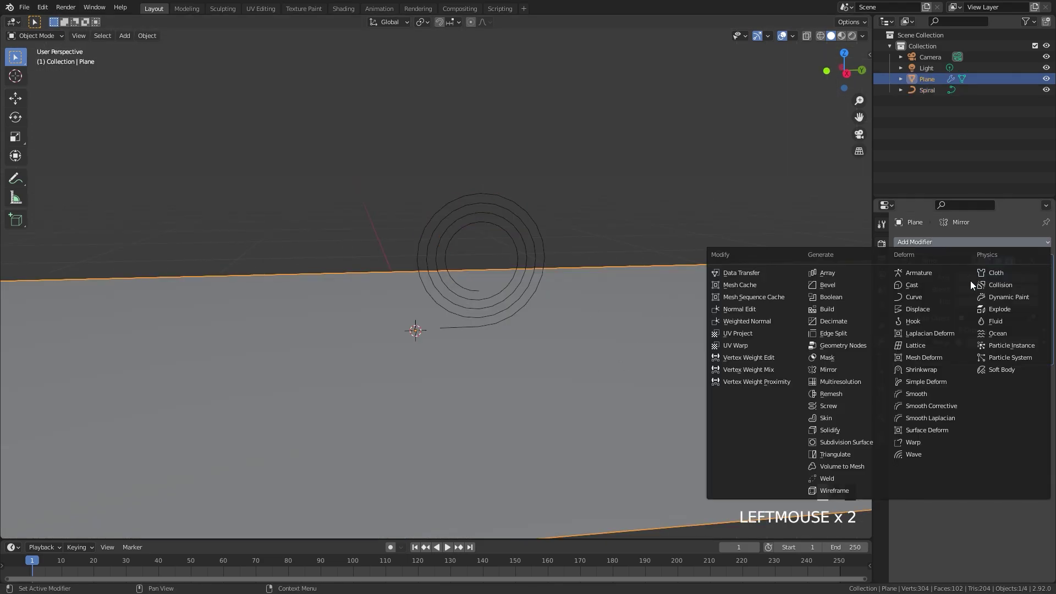
left_click_drag(923, 300, 1039, 372)
left_click_drag(1048, 379, 1047, 252)
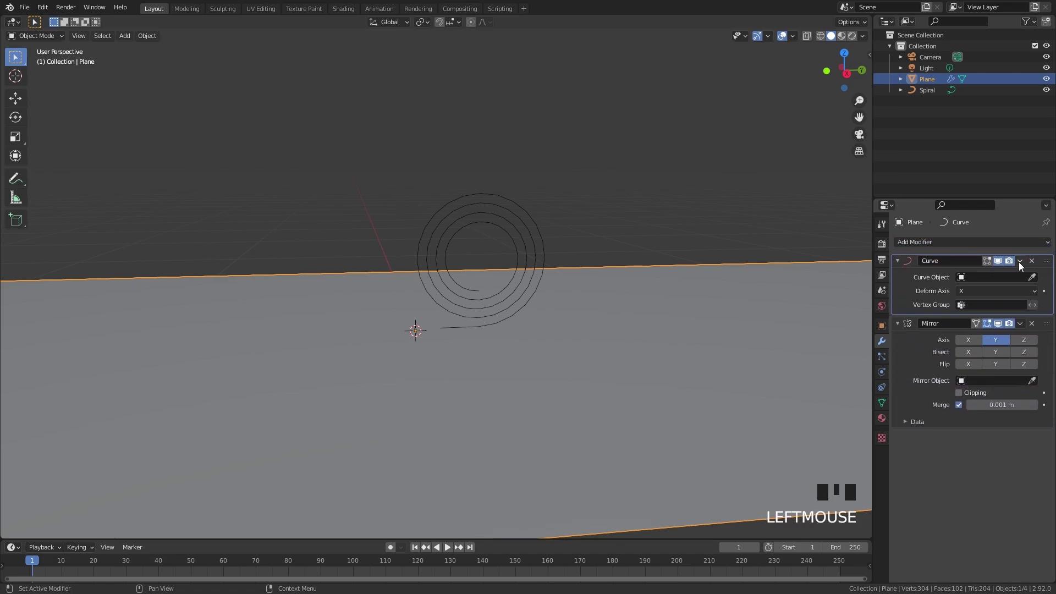
left_click_drag(980, 280, 417, 350)
Step: Inspect the curled sheet from several angles and select the Spiral curve
scroll("down", 3)
left_click_drag(422, 346, 446, 361)
scroll("up", 3)
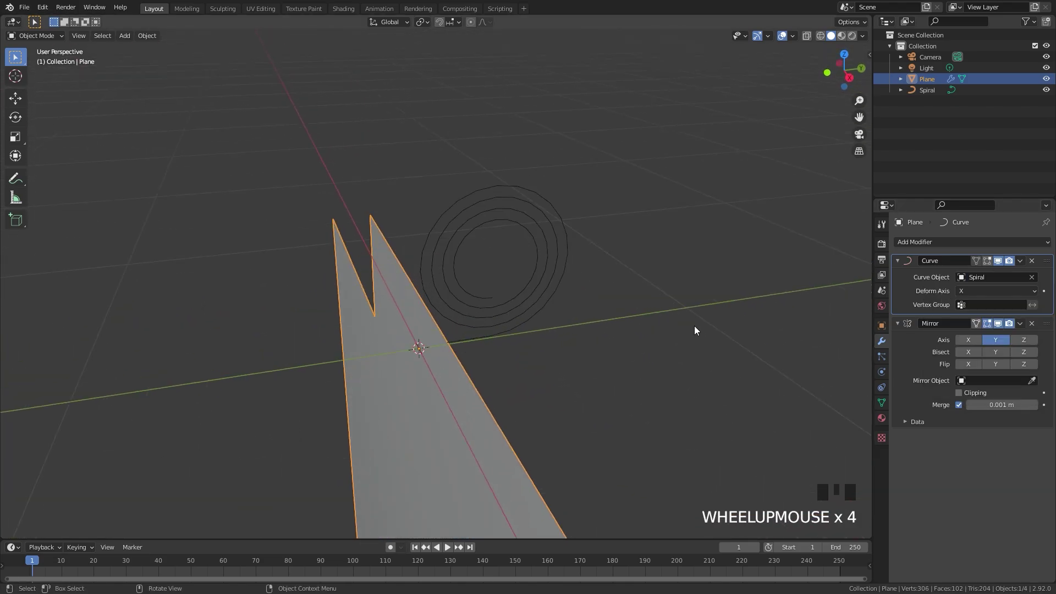
left_click_drag(975, 294, 499, 313)
scroll("down", 3)
left_click_drag(489, 316, 468, 287)
scroll("up", 3)
scroll("down", 3)
left_click_drag(501, 286, 489, 235)
left_click(489, 235)
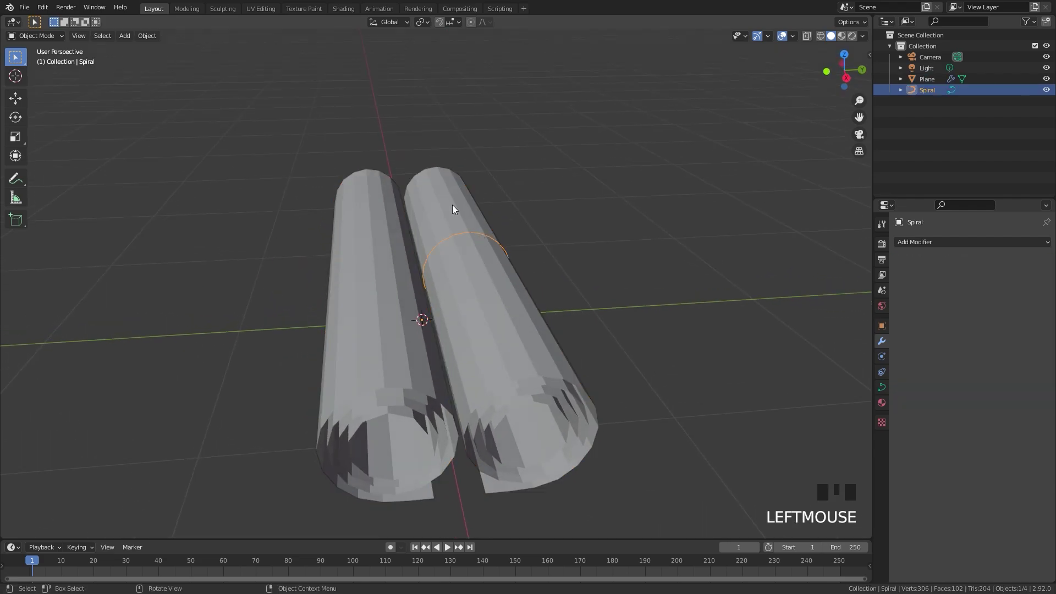
scroll("up", 3)
left_click_drag(533, 300, 436, 262)
Step: Slide the spiral along Y to test unrolling, with the Curve modifier deforming on -Y
key("g")
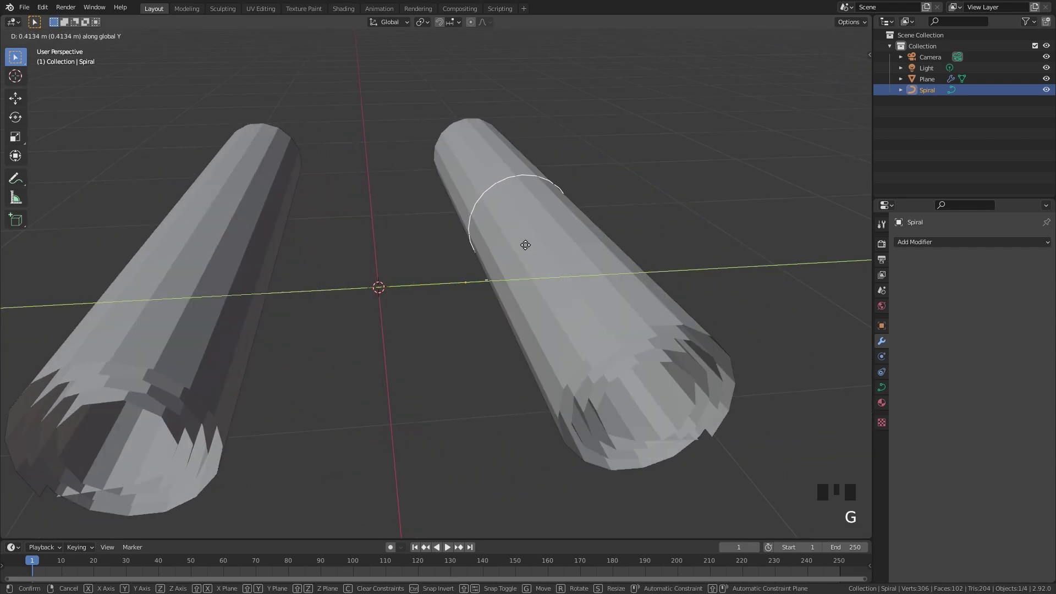
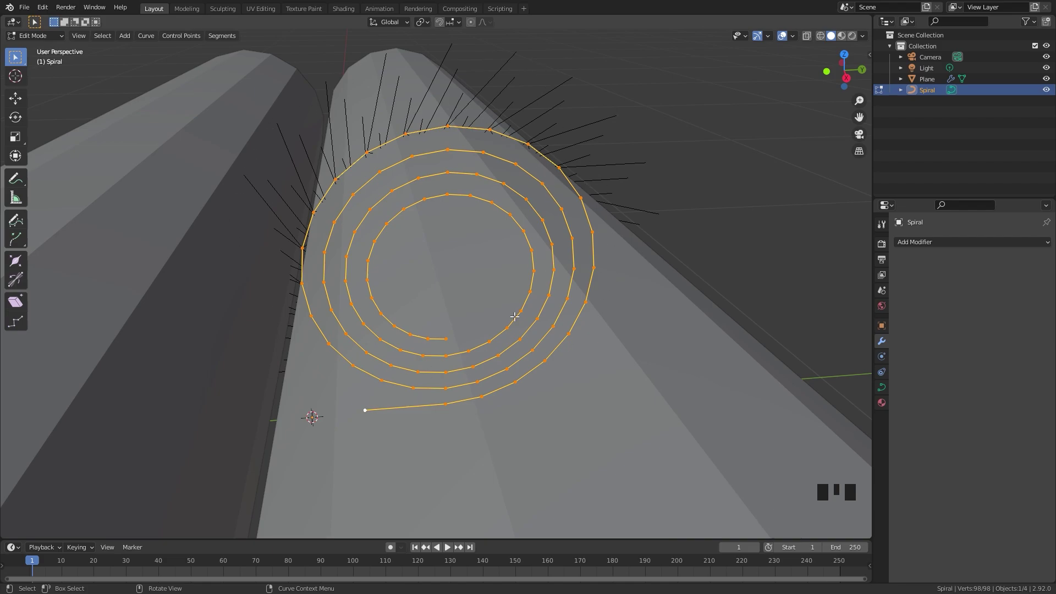
left_click_drag(510, 199, 472, 258)
scroll("up", 3)
key("Tab")
left_click_drag(443, 272, 403, 253)
scroll("down", 3)
key("g")
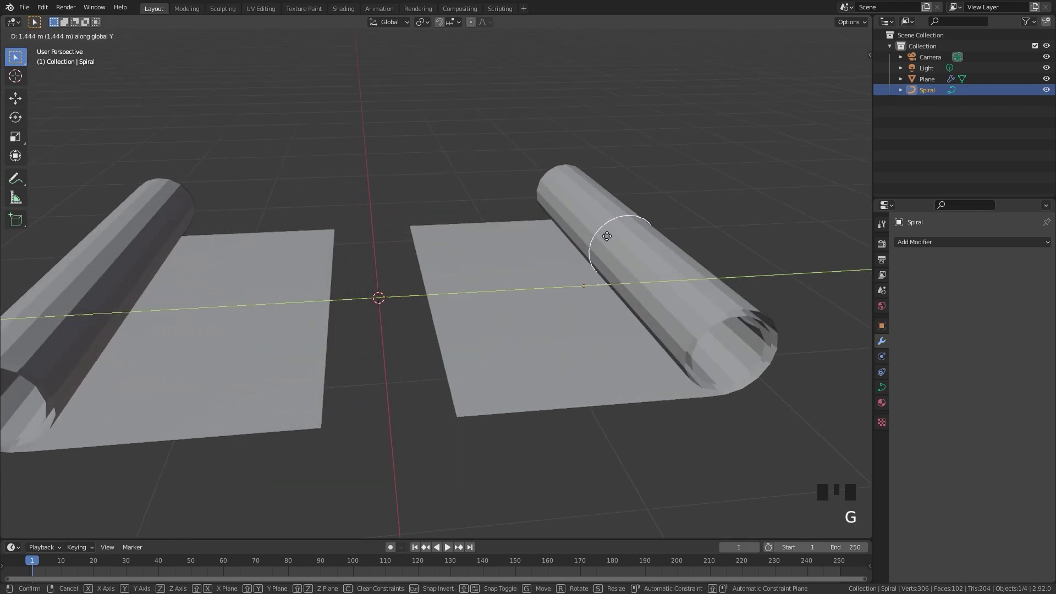
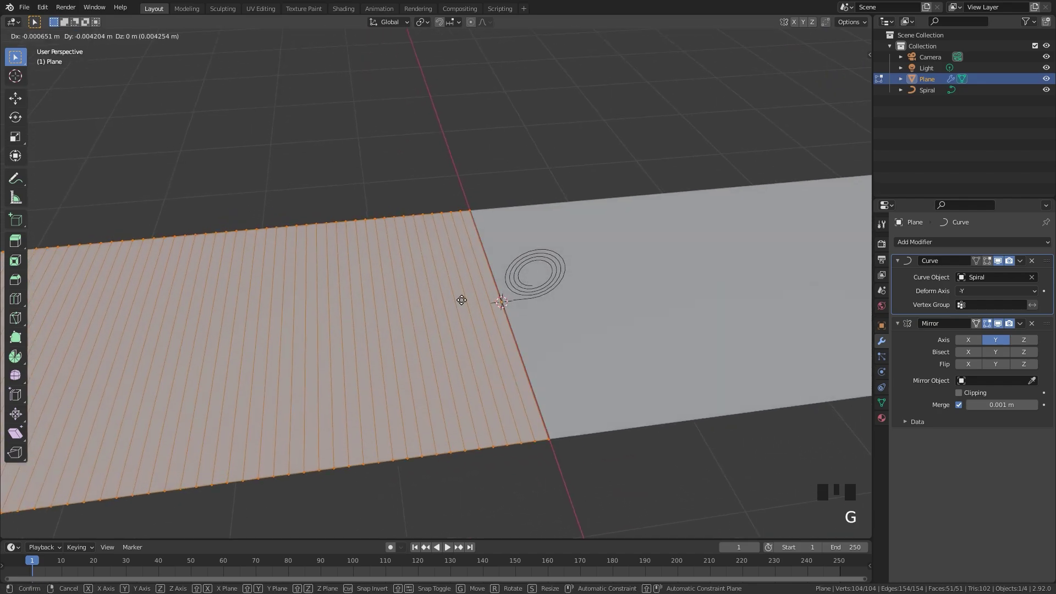
Step: Move the selected half of the plane's mesh along Y so the sheet wraps into two tight rolls
scroll("up", 3)
key("g")
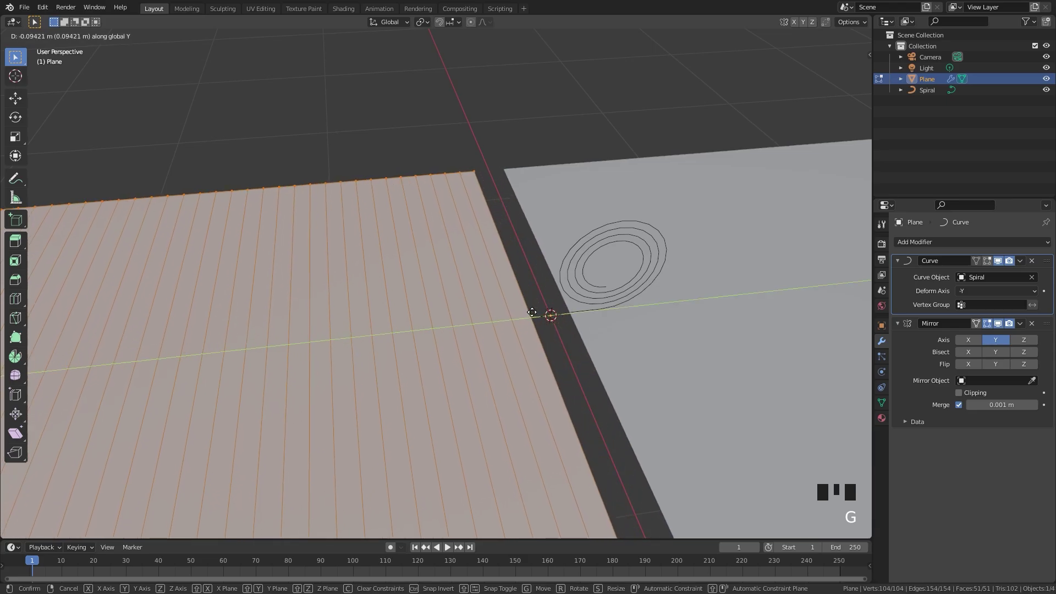
key("Tab")
left_click_drag(488, 313, 576, 353)
scroll("up", 3)
scroll("down", 3)
key("Tab")
key("g")
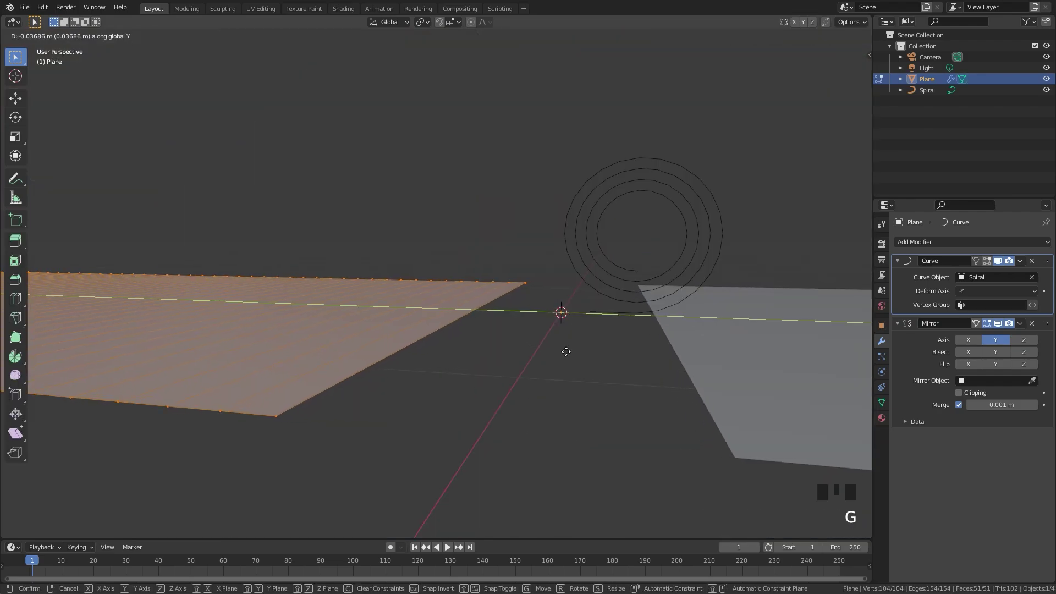
key("Tab")
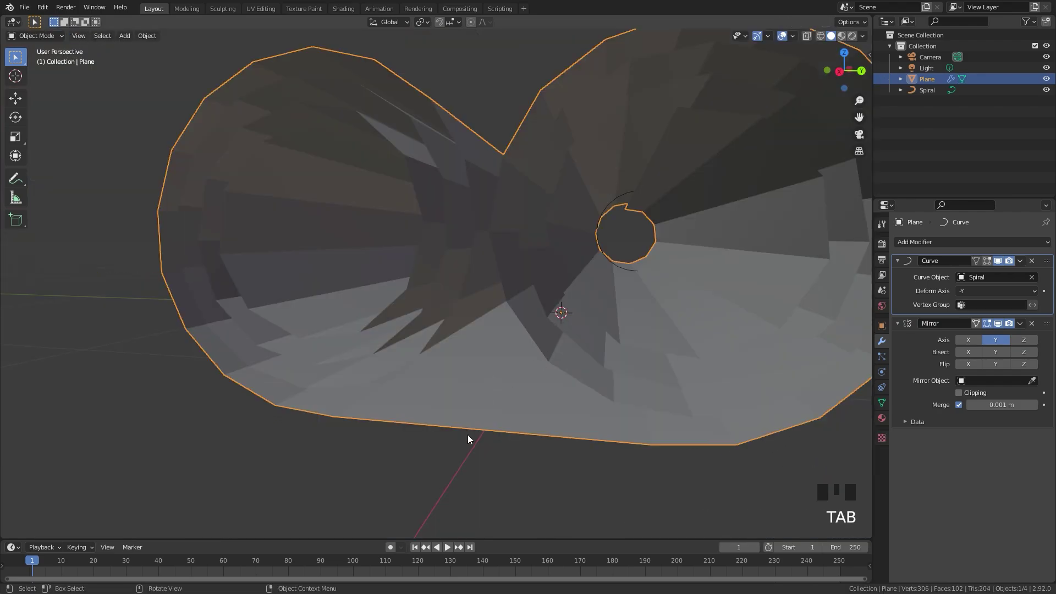
Step: Select the Spiral and slide it along Y again to check the rolls
key("Tab")
key("g")
left_click_drag(557, 321, 586, 211)
left_click(586, 211)
left_click_drag(592, 320, 451, 254)
key("g")
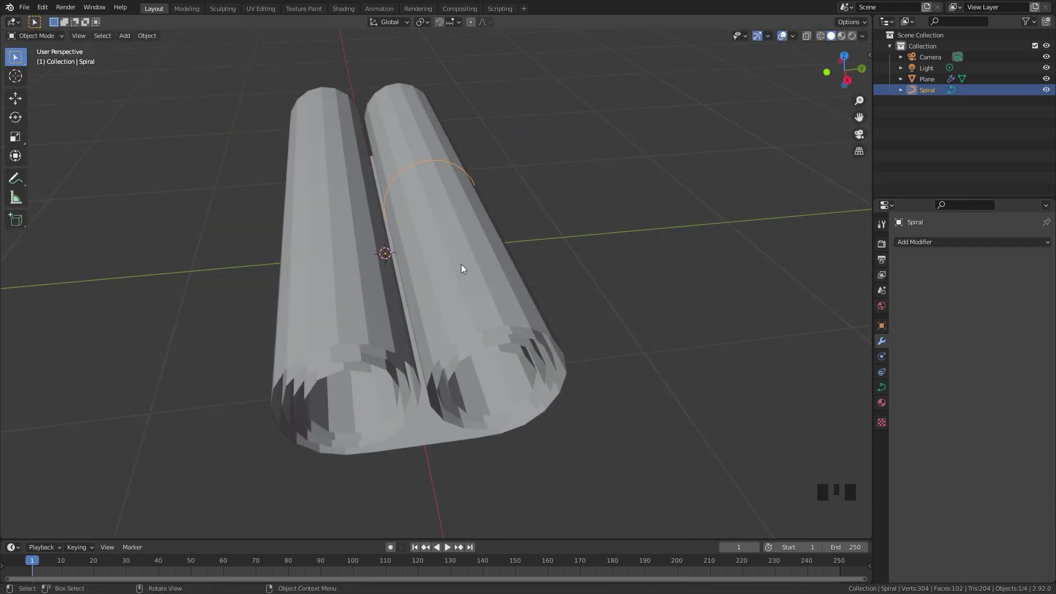
Step: Add a cylinder and rotate it 90° around Y to lie inside the roll
key("shift+a")
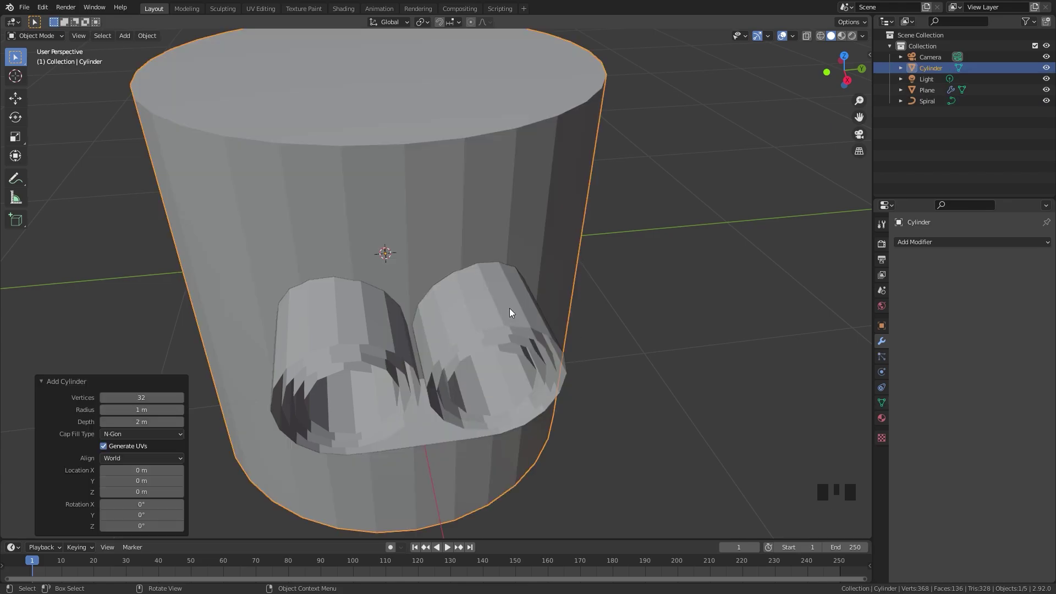
key("r")
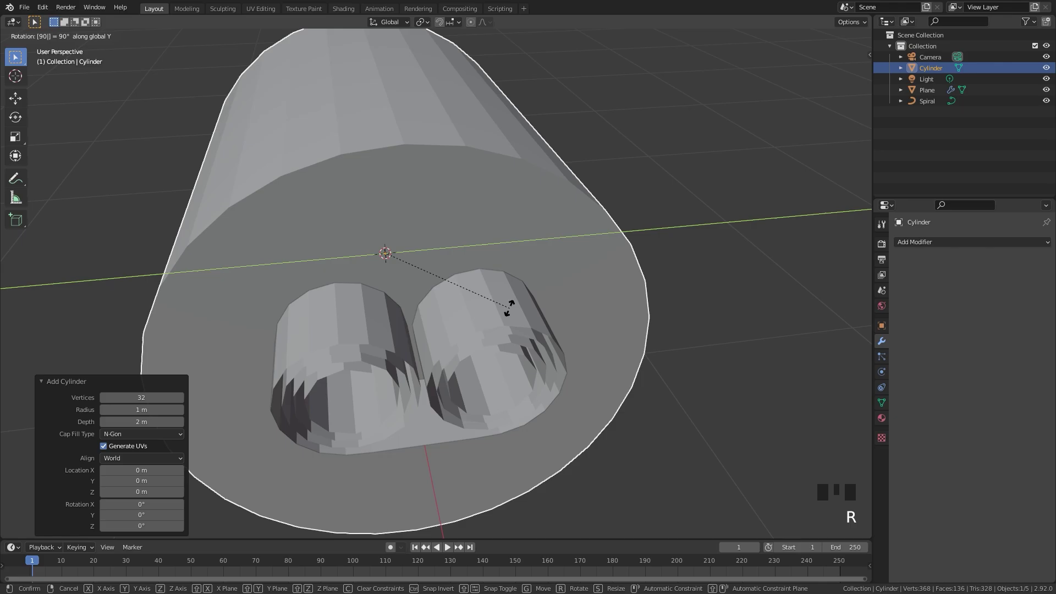
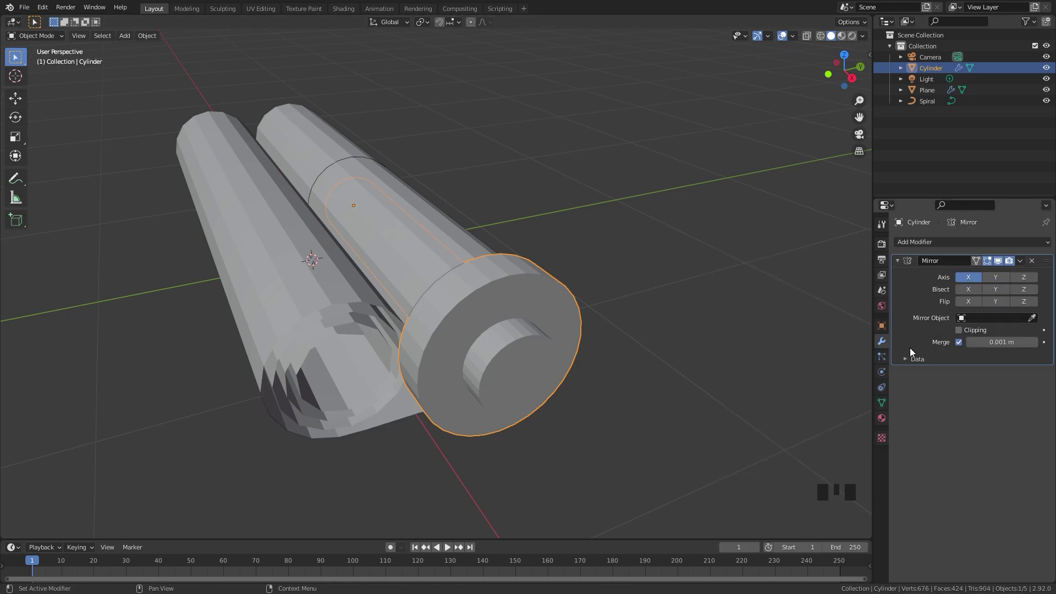
Step: Set the rod's Mirror modifier to mirror across the Plane so each roll gets a rod
left_click_drag(987, 323, 282, 112)
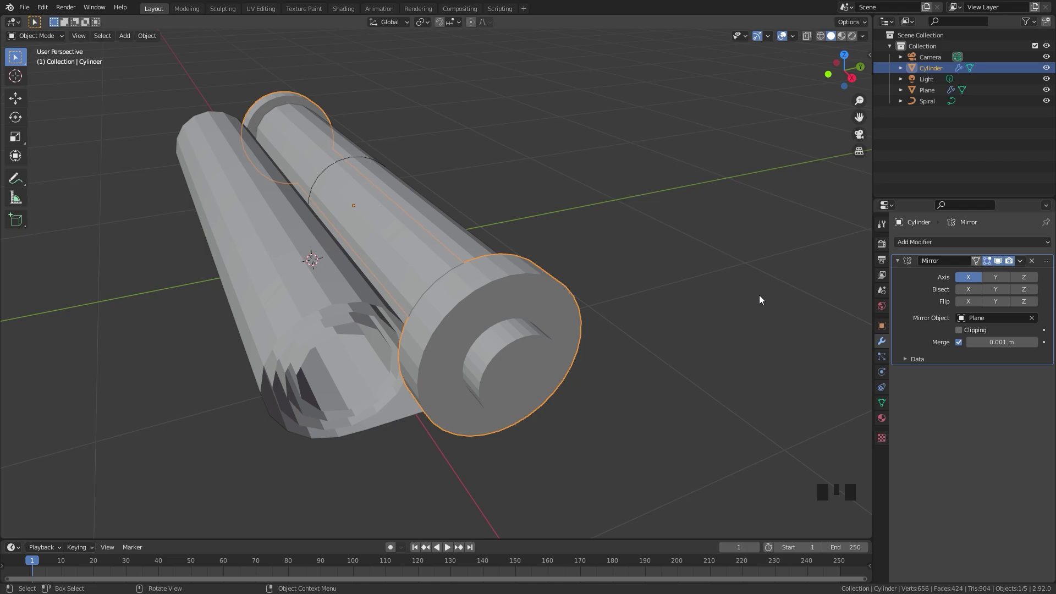
left_click(1000, 280)
scroll("down", 3)
left_click_drag(444, 299, 413, 222)
scroll("up", 3)
Step: Test-slide the Spiral along Y, then select the Spiral and Cylinder together in the Outliner
left_click(432, 170)
left_click(433, 168)
key("g")
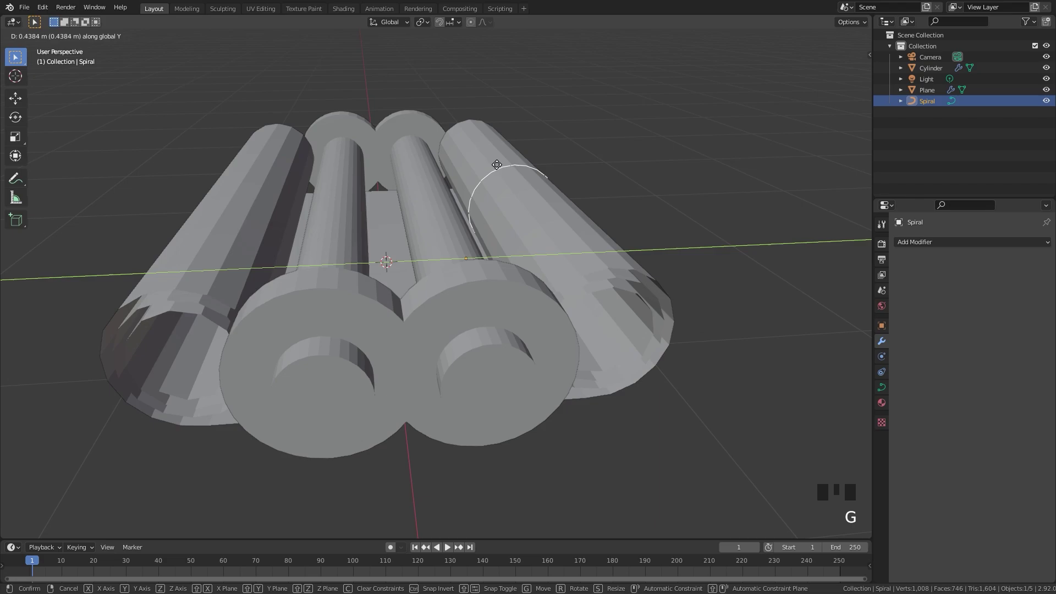
left_click(503, 319)
left_click_drag(475, 291, 929, 107)
left_click(929, 107)
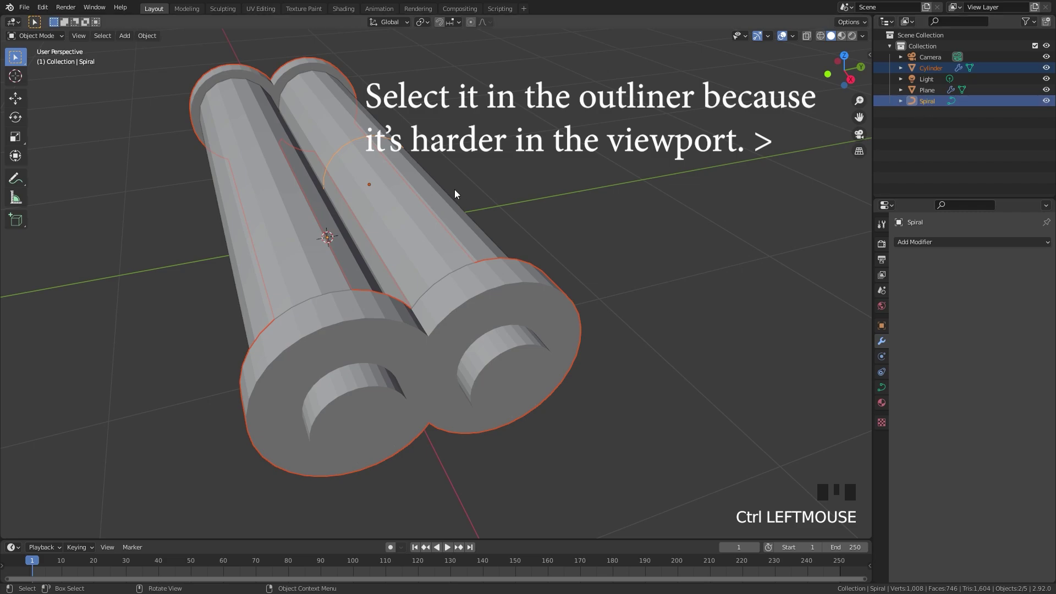
Step: Parent the rod cylinder to the Spiral curve as an Object parent (Ctrl+P)
key("ctrl+p")
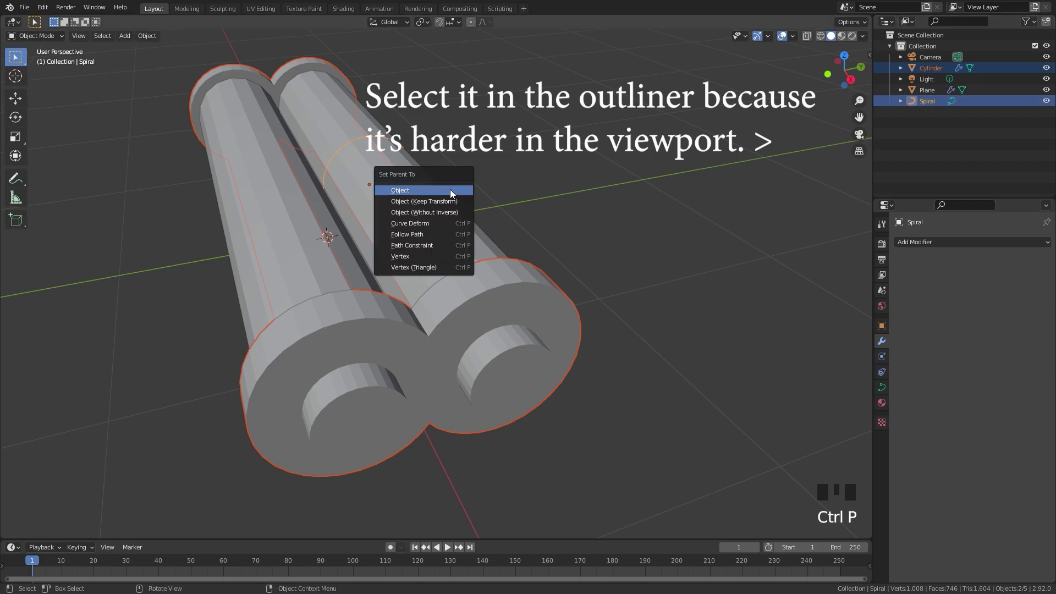
left_click(375, 138)
left_click(376, 137)
scroll("down", 3)
Step: Slide the Spiral along Y to check the rods follow, then cancel the move
key("g")
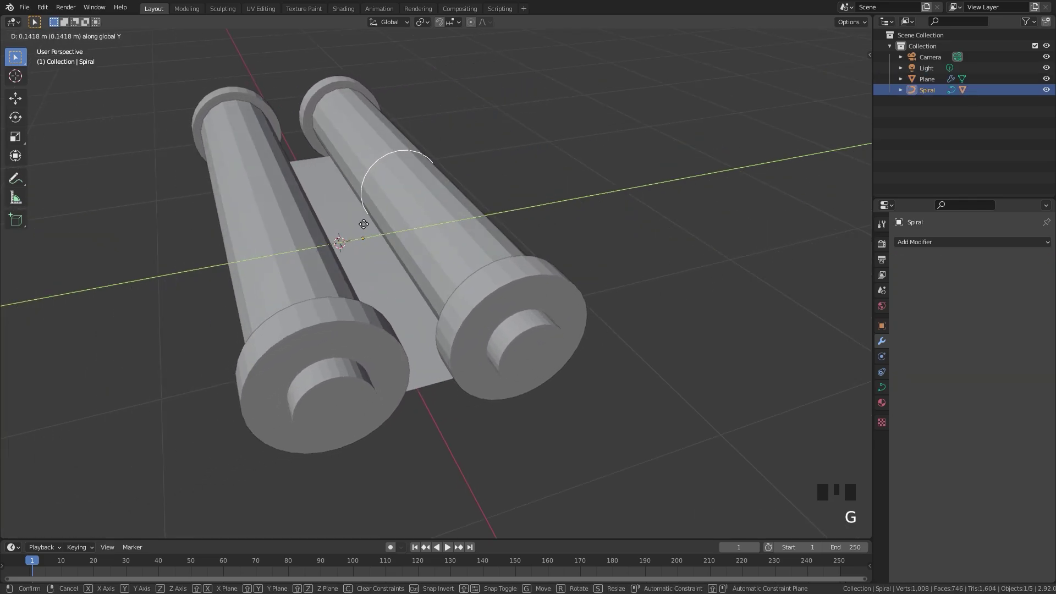
key("g")
key("g")
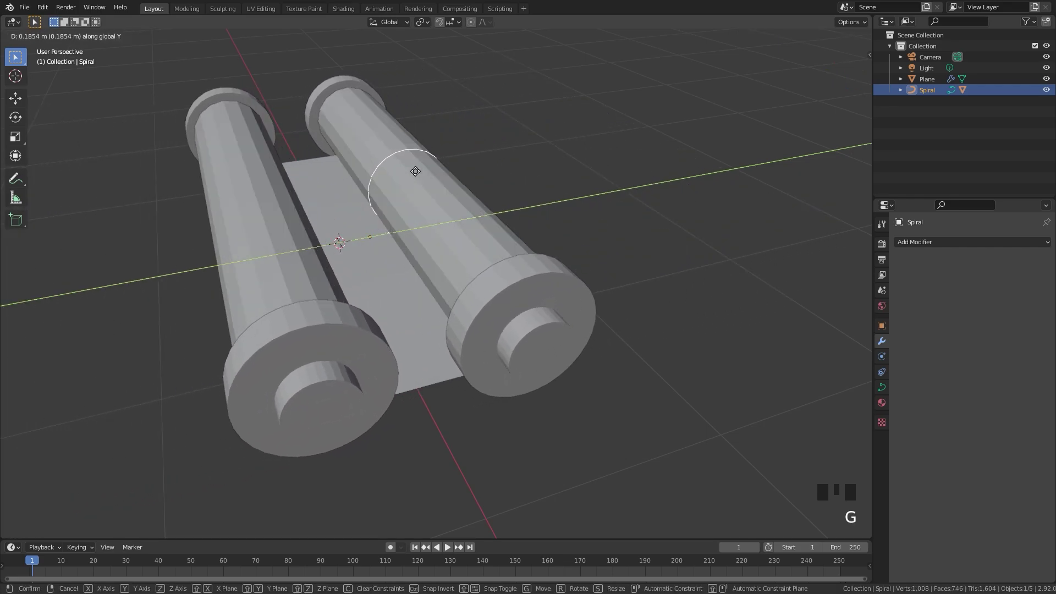
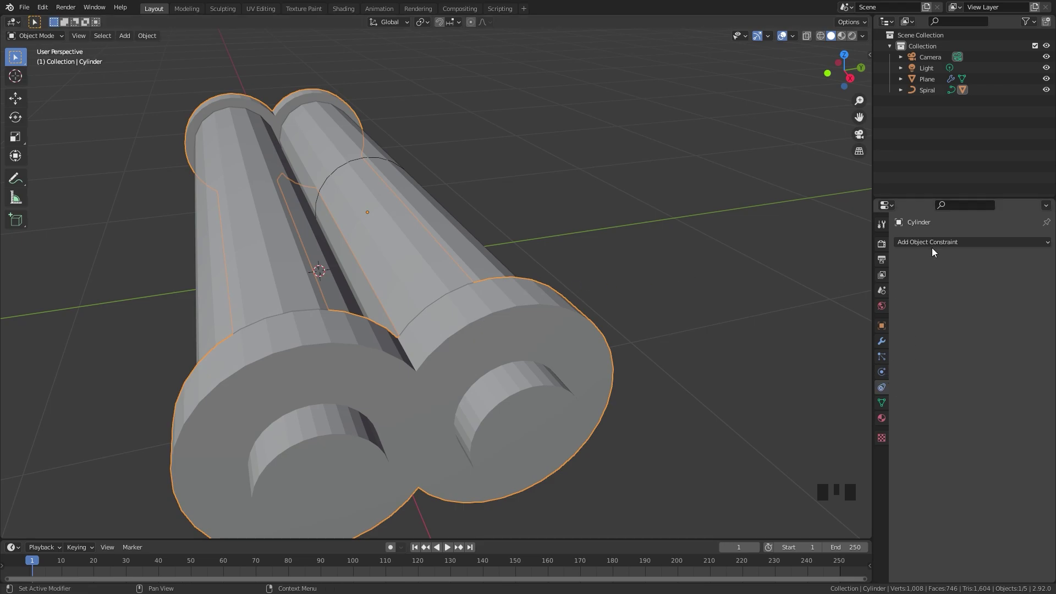
Step: Add a Transformation constraint on the rod targeting Spiral, Extrapolate on, target and owner in Local Space
left_click_drag(936, 246, 871, 379)
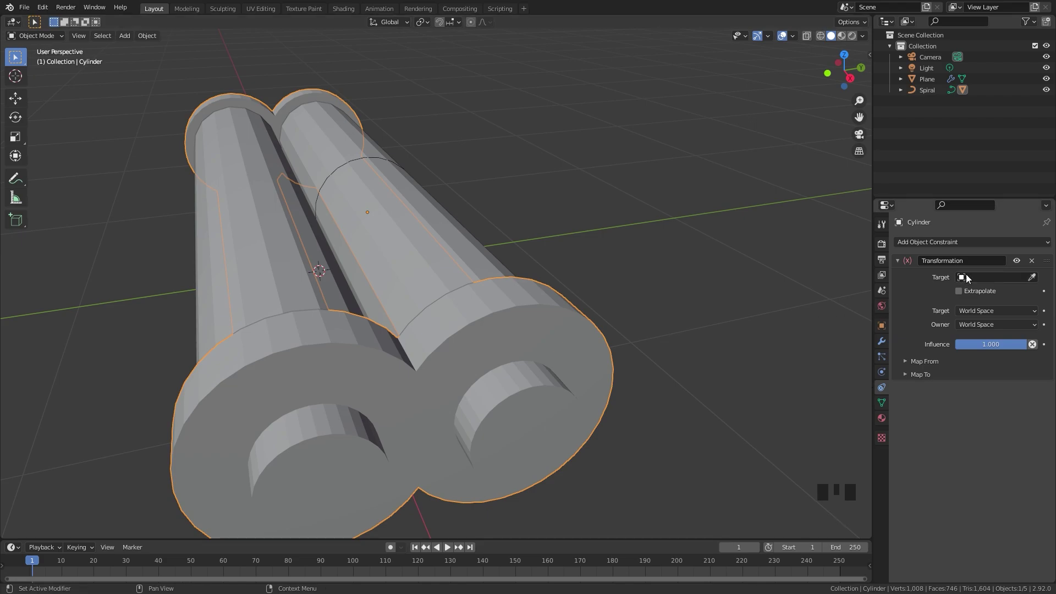
left_click_drag(985, 276, 963, 290)
left_click(962, 291)
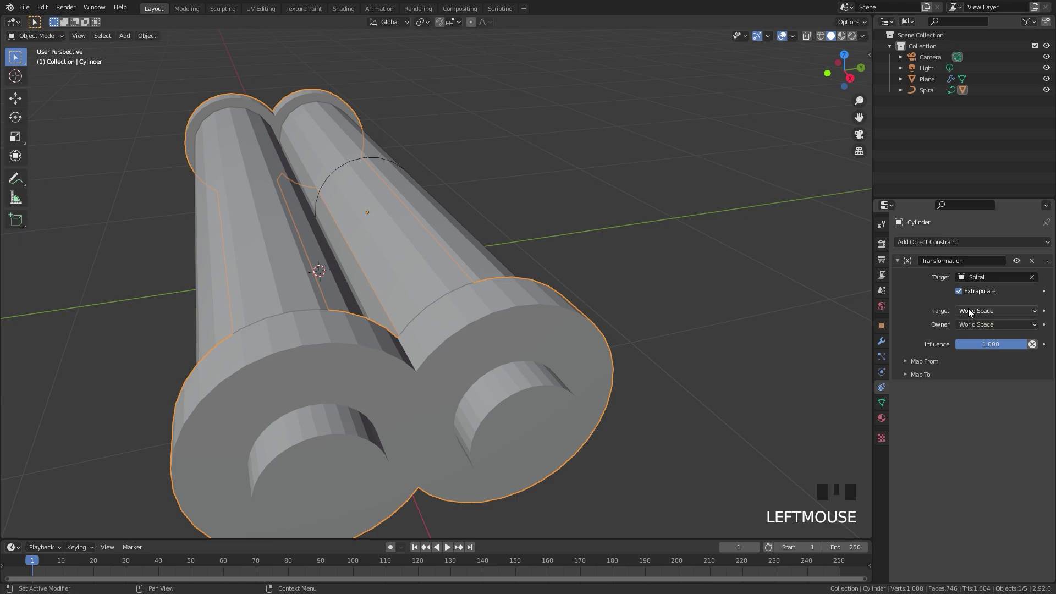
left_click_drag(992, 309, 313, 129)
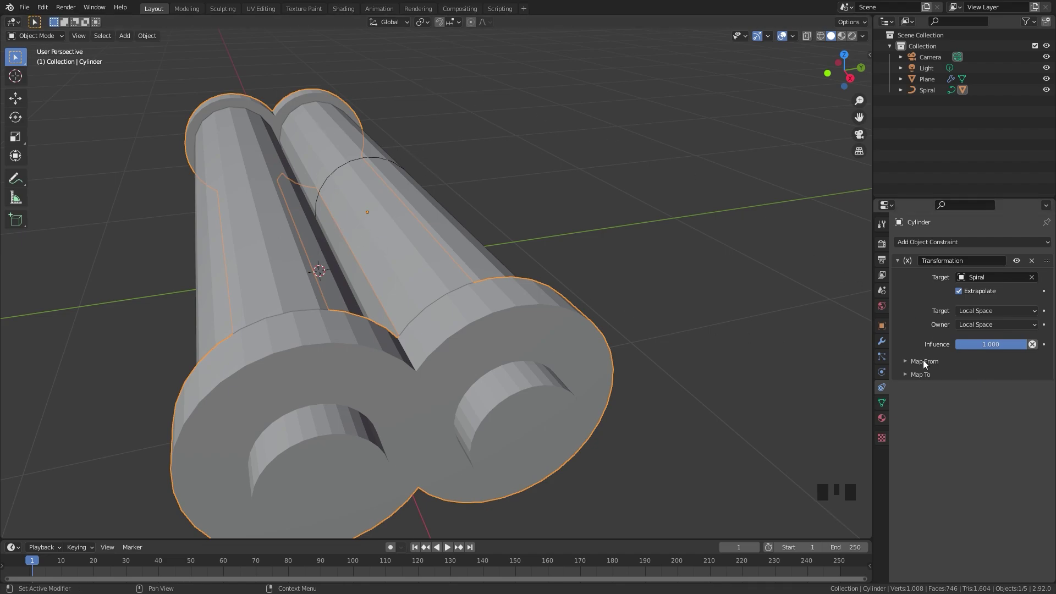
left_click_drag(1004, 311, 651, 308)
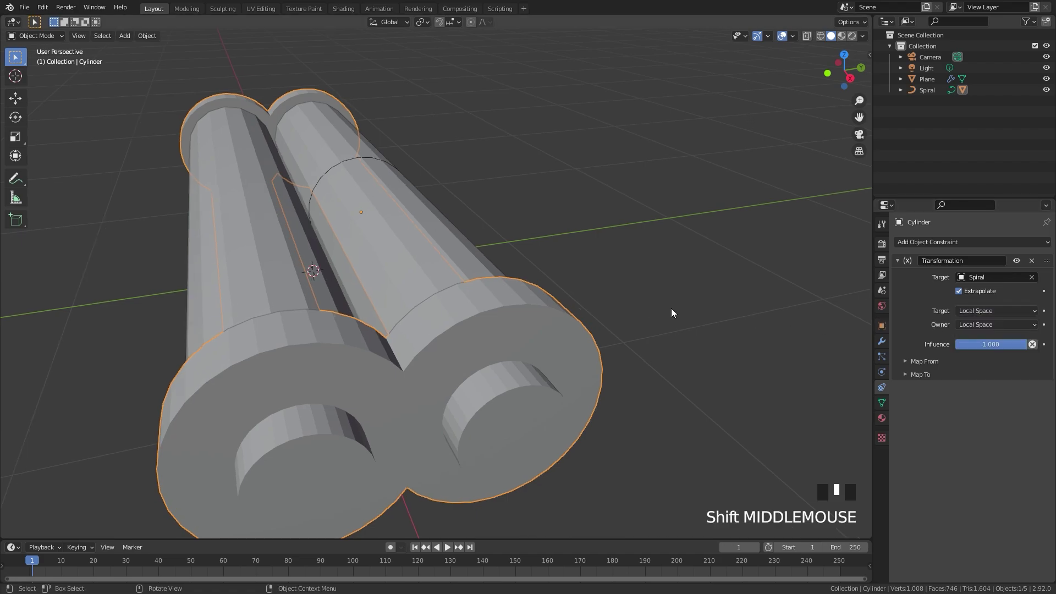
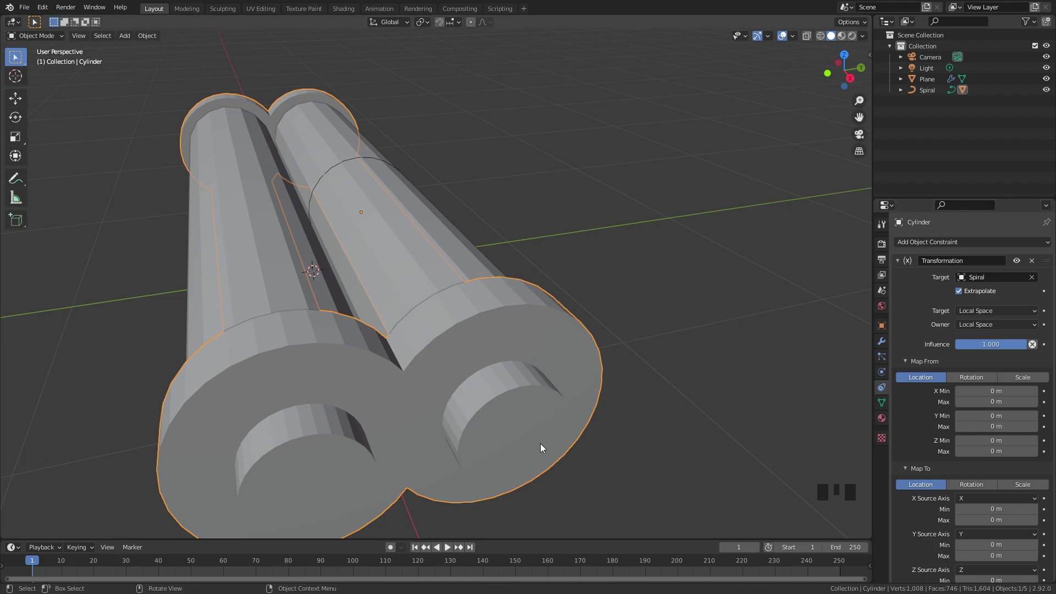
Step: Apply the rod cylinder's rotation (Ctrl+A) so its rotation zeroes and dimensions swap to 3.18 m on X
key("n")
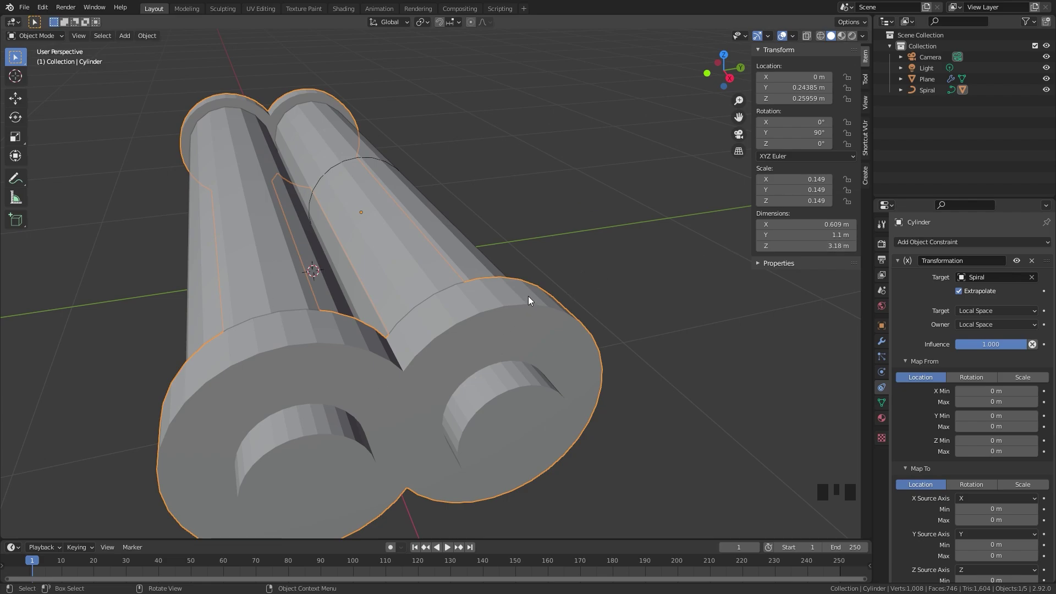
key("ctrl+a")
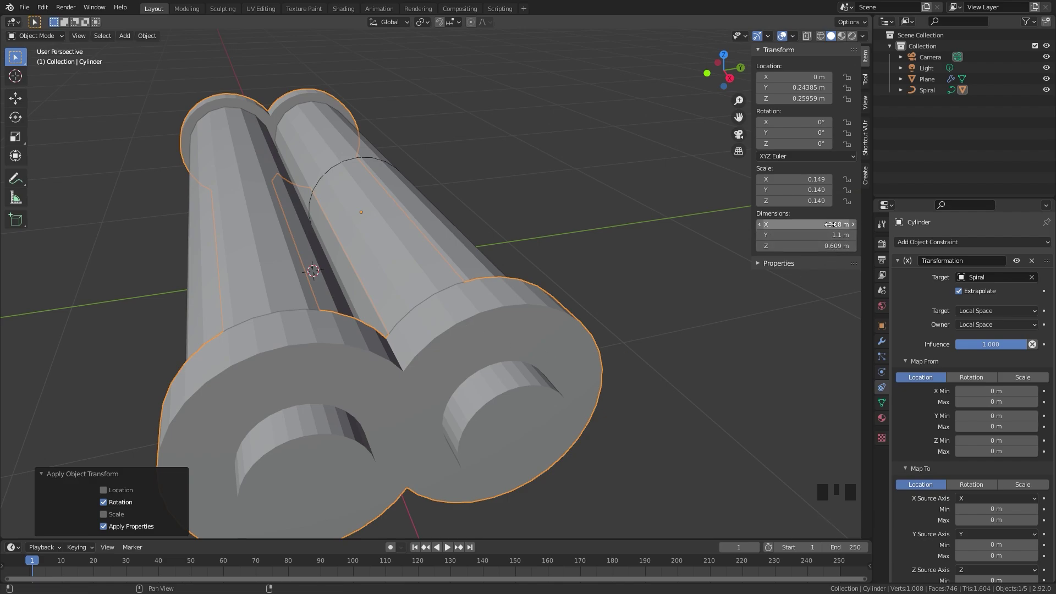
left_click_drag(631, 378, 390, 467)
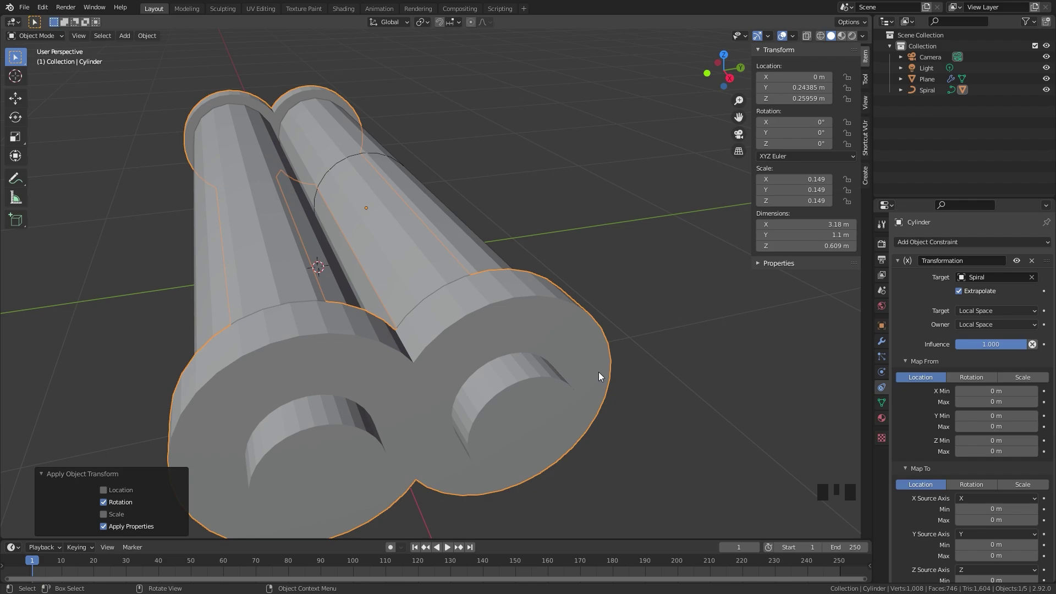
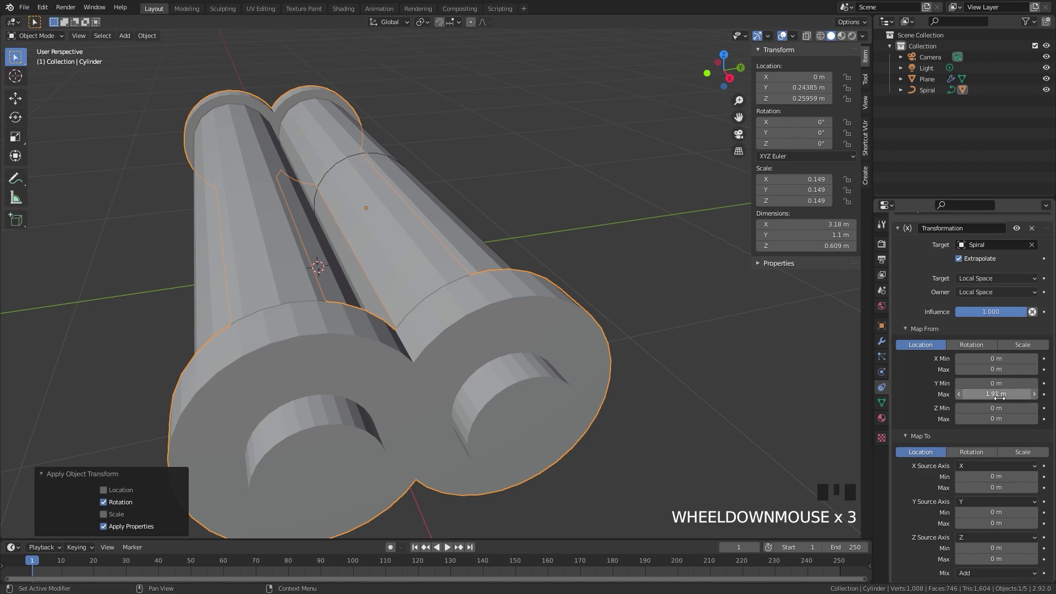
Step: Switch the Transformation constraint's Map To output from Location to Rotation
left_click(975, 455)
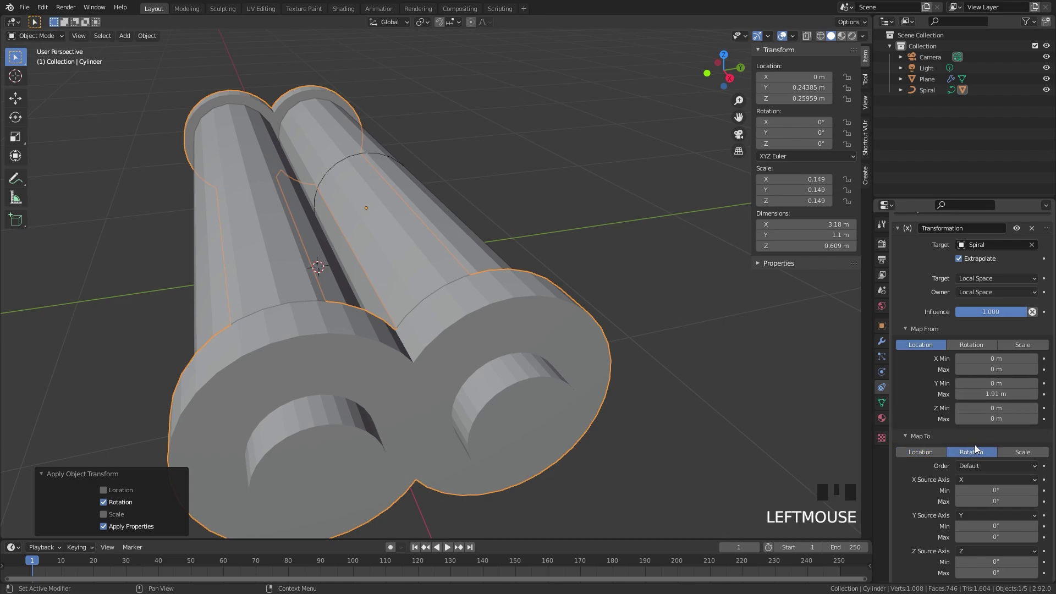
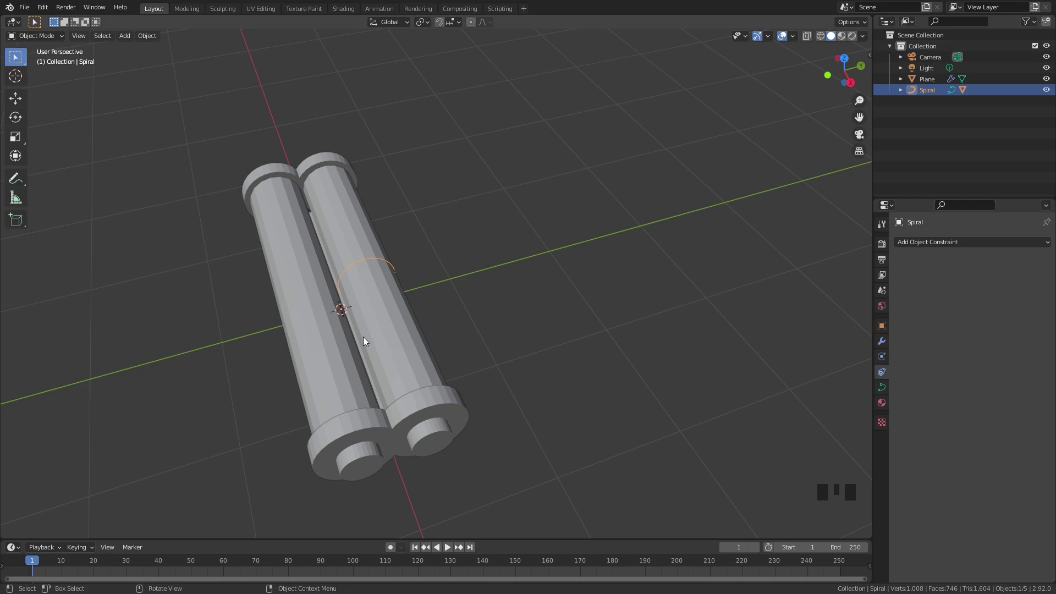
Step: Slide the Spiral along Y to unroll the sheet with the rods, then roll it back up
key("g")
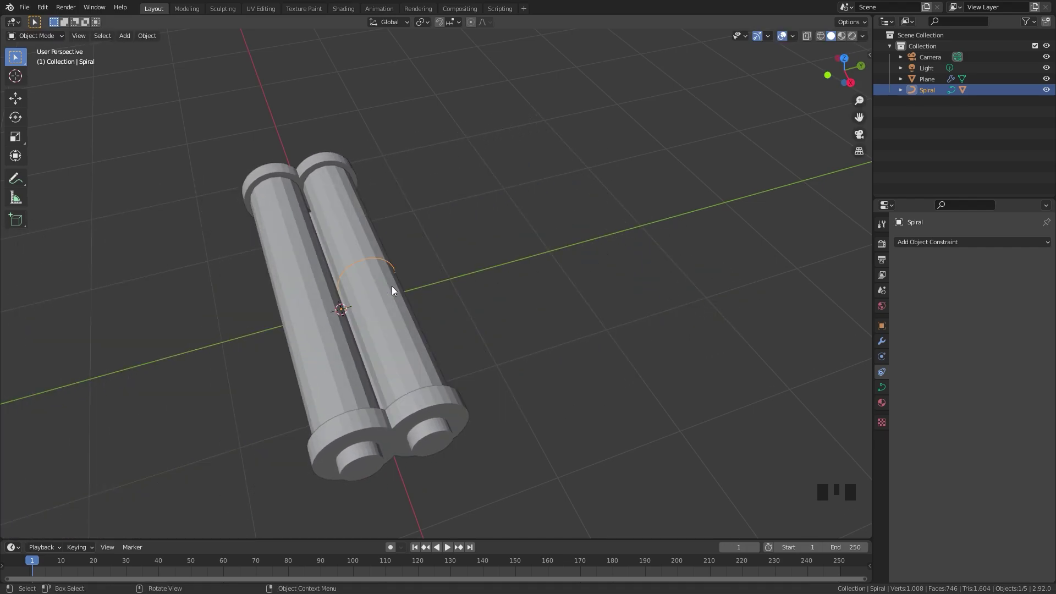
scroll("down", 3)
key("g")
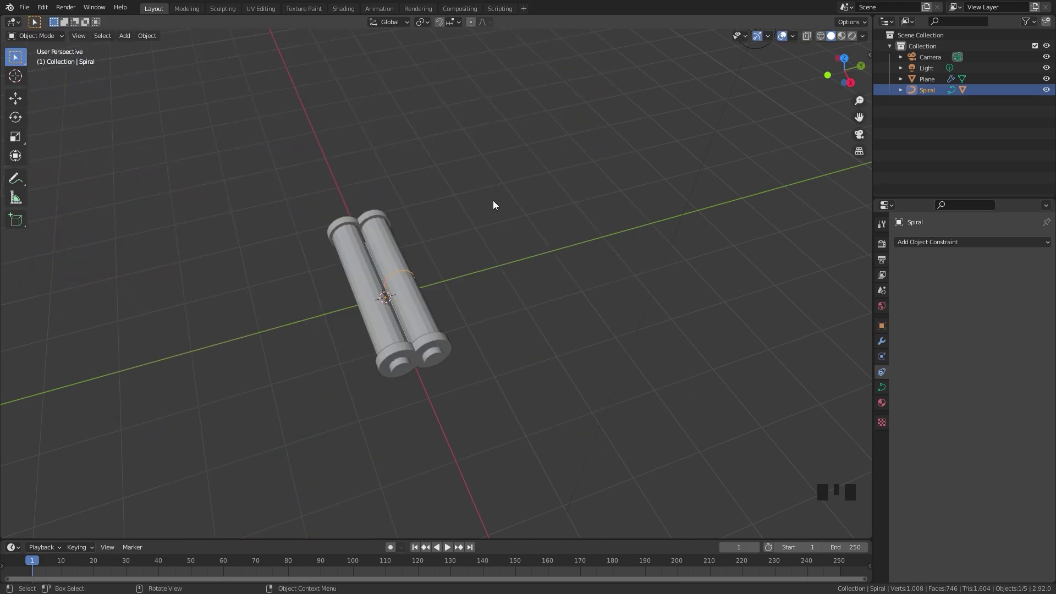
scroll("up", 3)
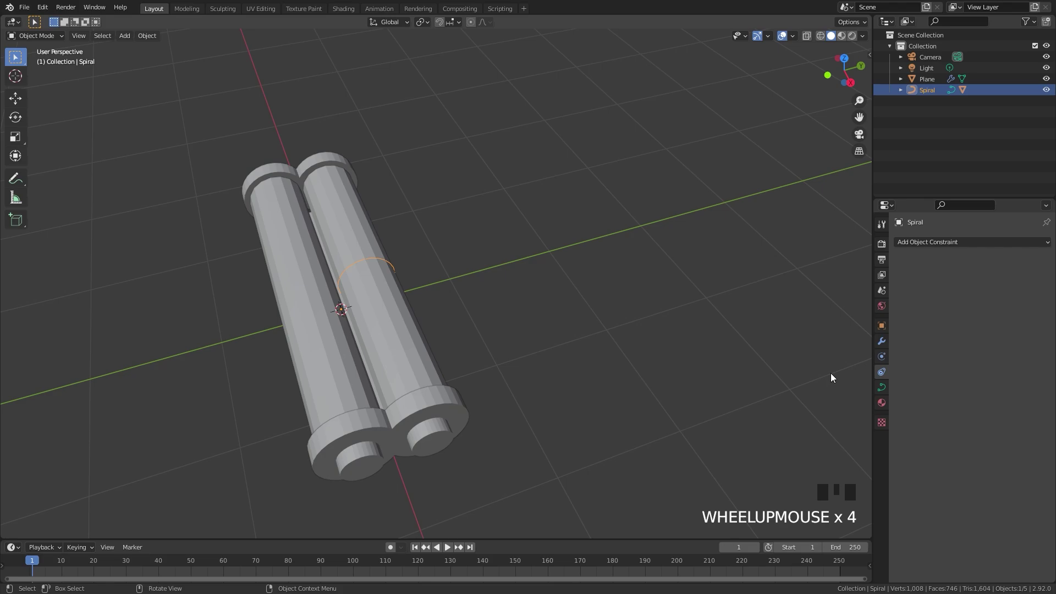
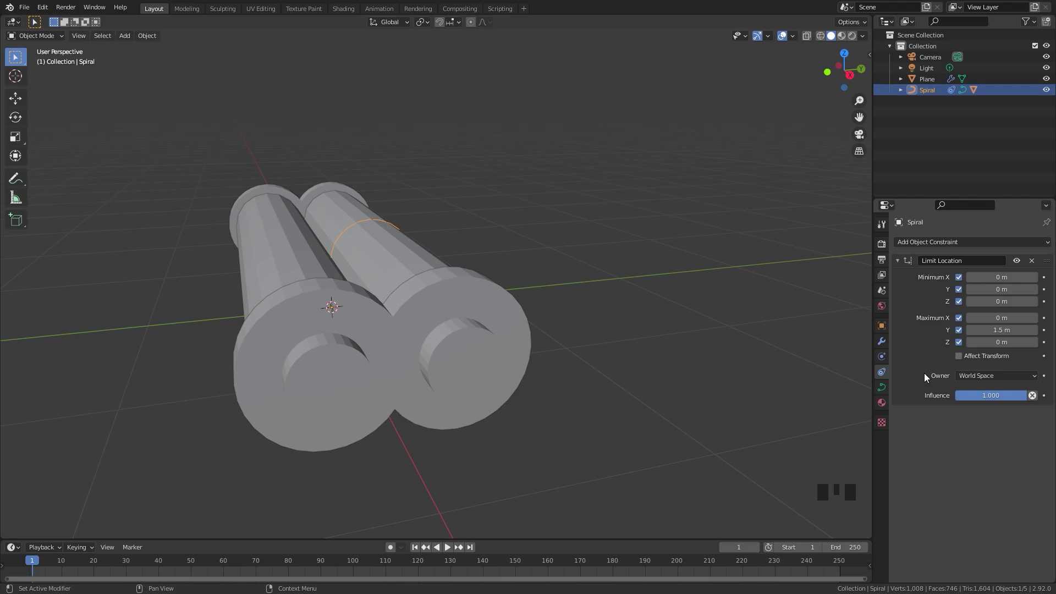
Step: Set the Spiral's Limit Location to work in Local Space with Max Y at 1.5 m
left_click_drag(988, 377, 493, 318)
scroll("down", 3)
left_click_drag(483, 316, 480, 355)
scroll("up", 3)
Step: Pull the Spiral along Y to unroll the scroll and test the 1.5 m limit, keeping it unrolled
key("g")
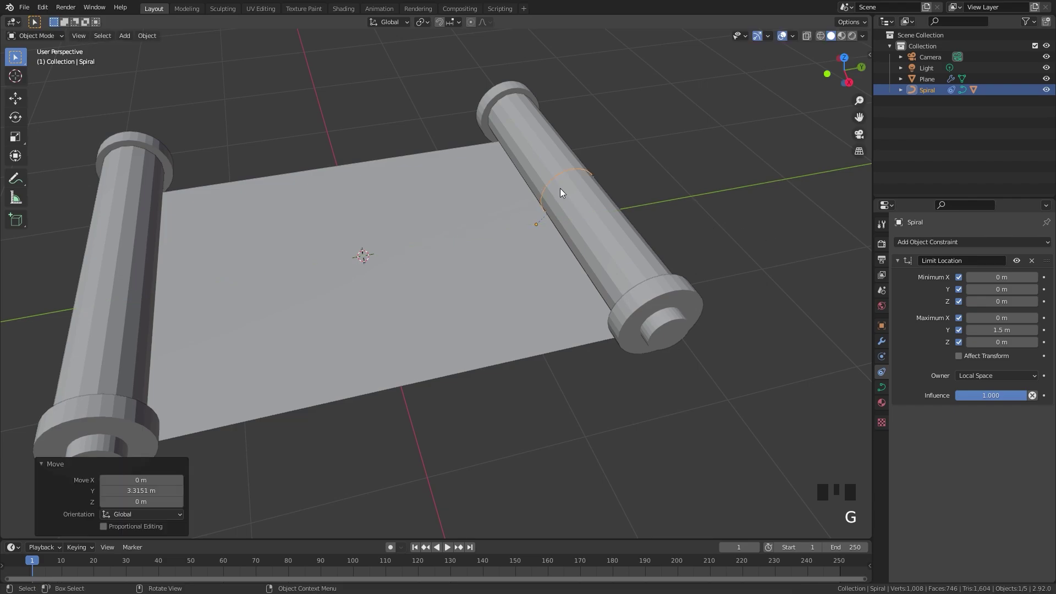
key("g")
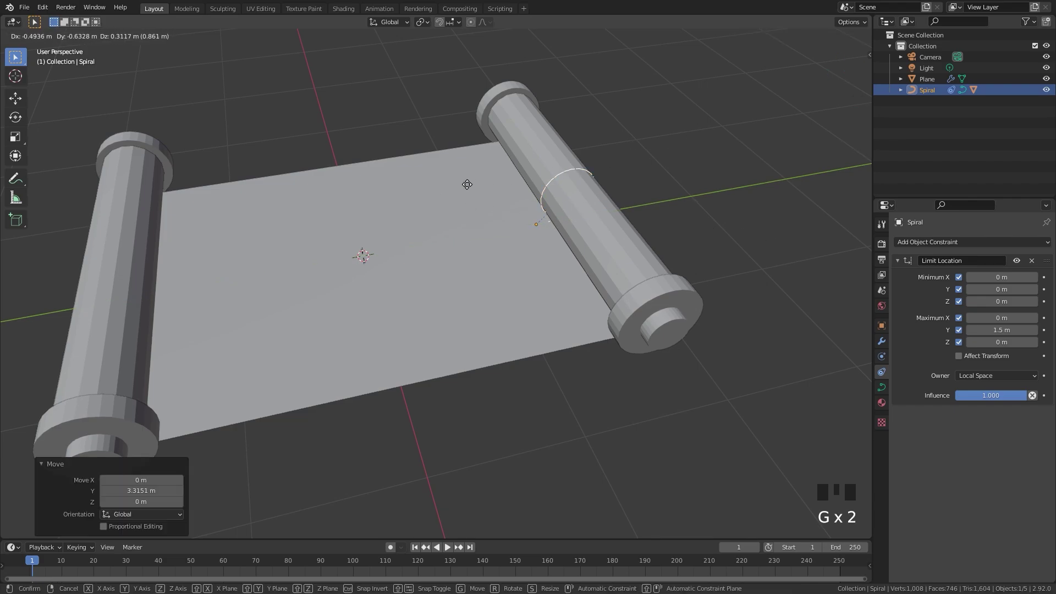
left_click_drag(567, 229, 955, 359)
left_click(955, 359)
key("n")
left_click_drag(506, 221, 405, 259)
scroll("down", 3)
key("g")
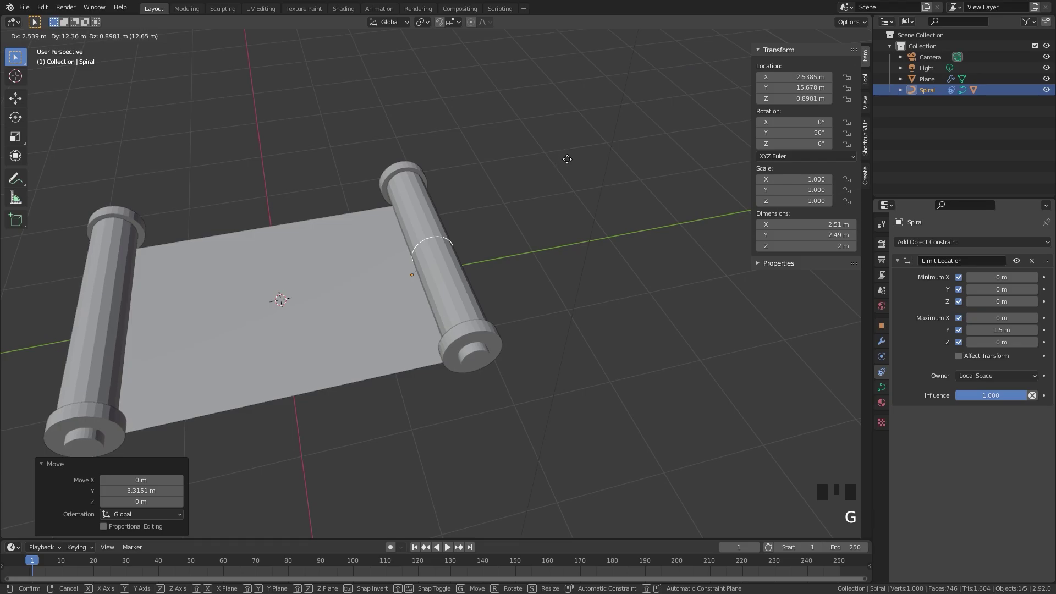
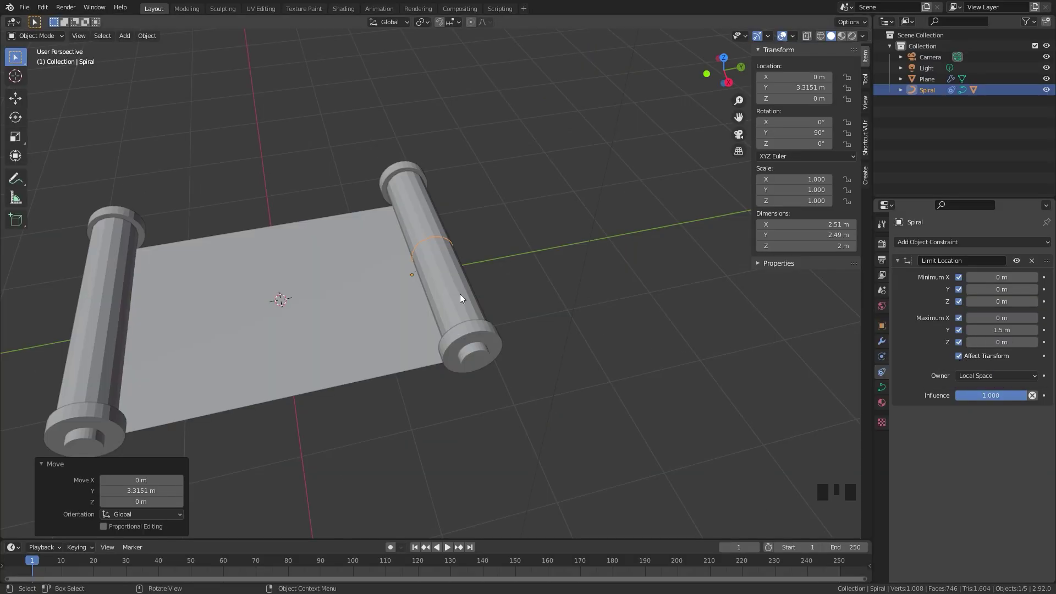
Step: Move the Spiral along Y to test rolling against the 0.06–1.8 m Limit Location range
key("g")
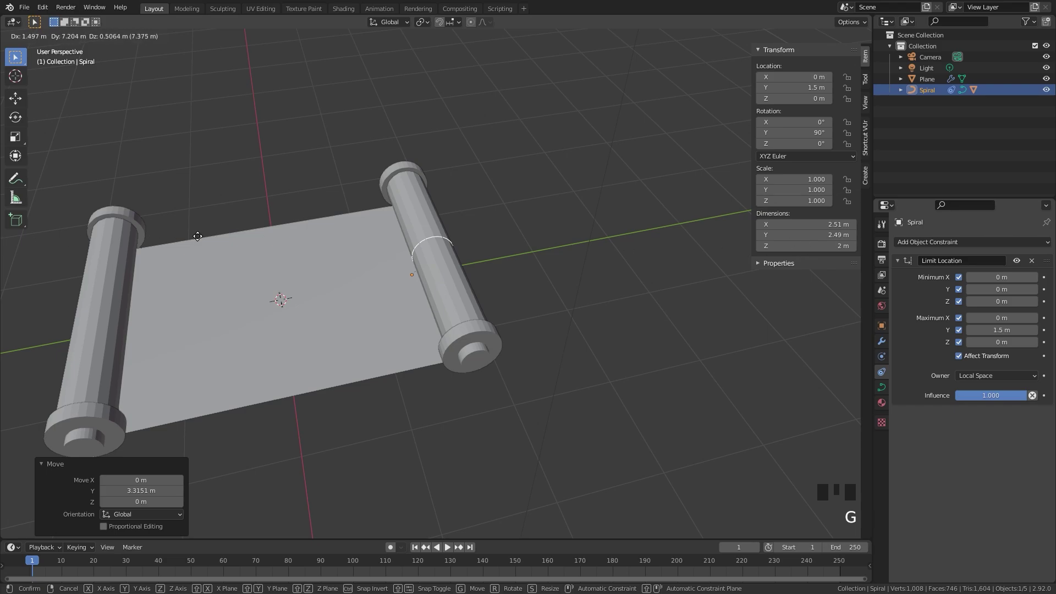
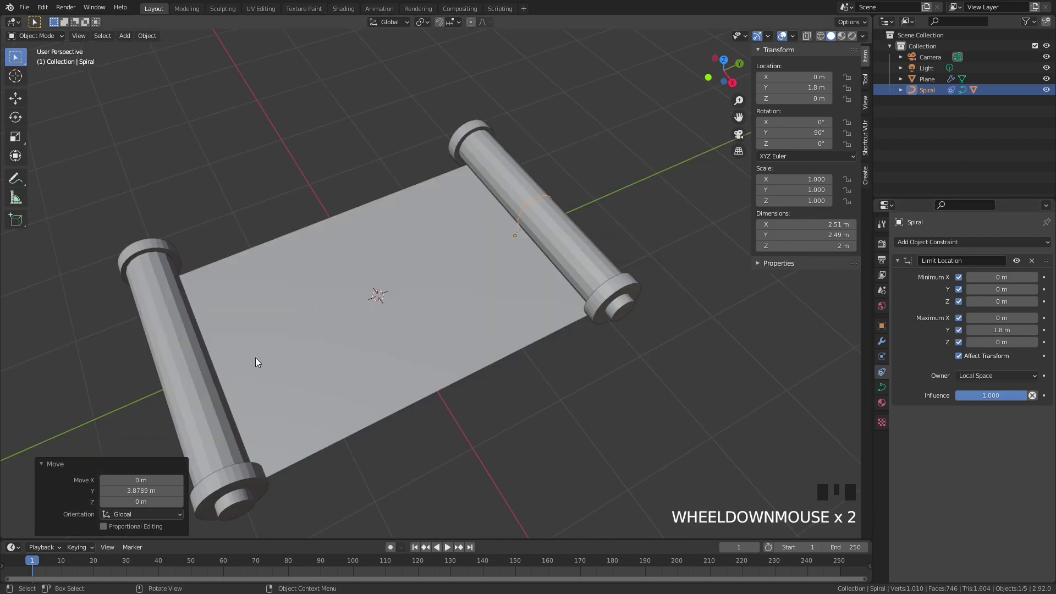
scroll("up", 3)
left_click_drag(397, 356, 568, 297)
key("g")
scroll("up", 3)
left_click_drag(414, 370, 430, 312)
scroll("up", 3)
left_click_drag(421, 262, 461, 243)
Step: Roll the scroll fully up and unroll it again to confirm both Y limits hold
key("g")
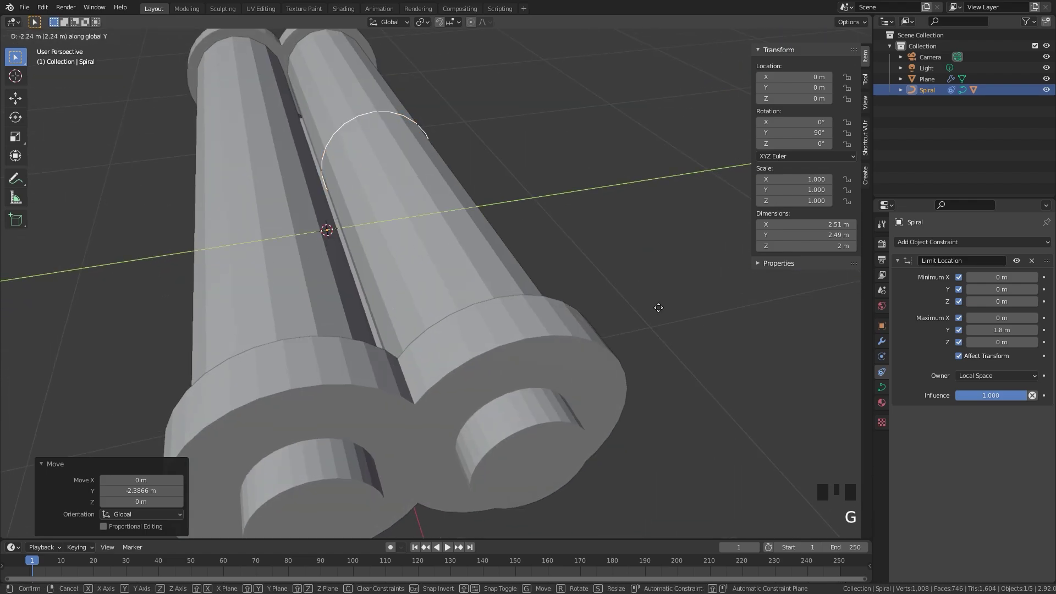
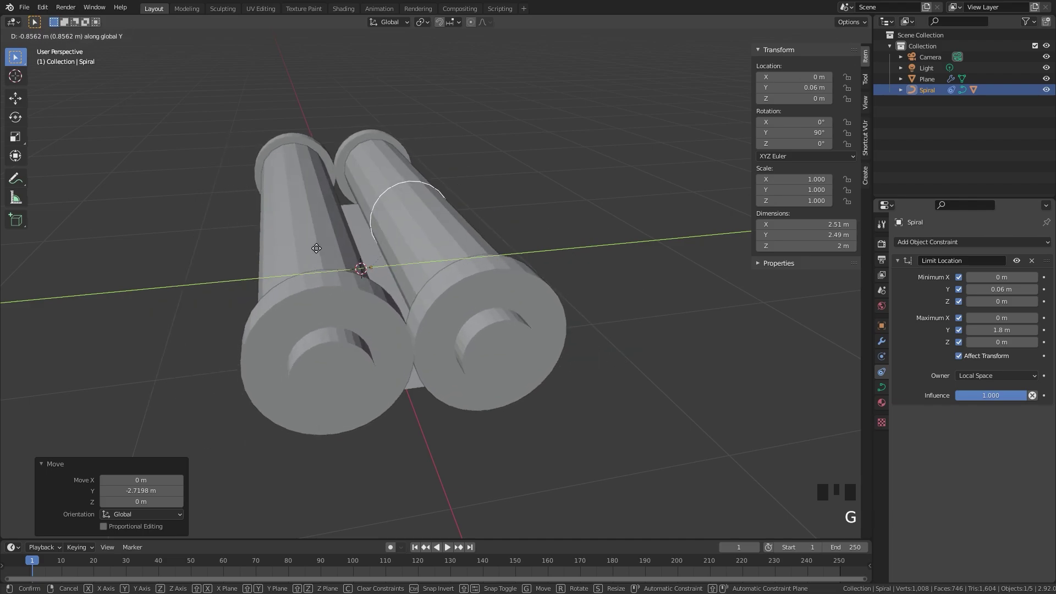
scroll("down", 3)
left_click_drag(401, 269, 402, 292)
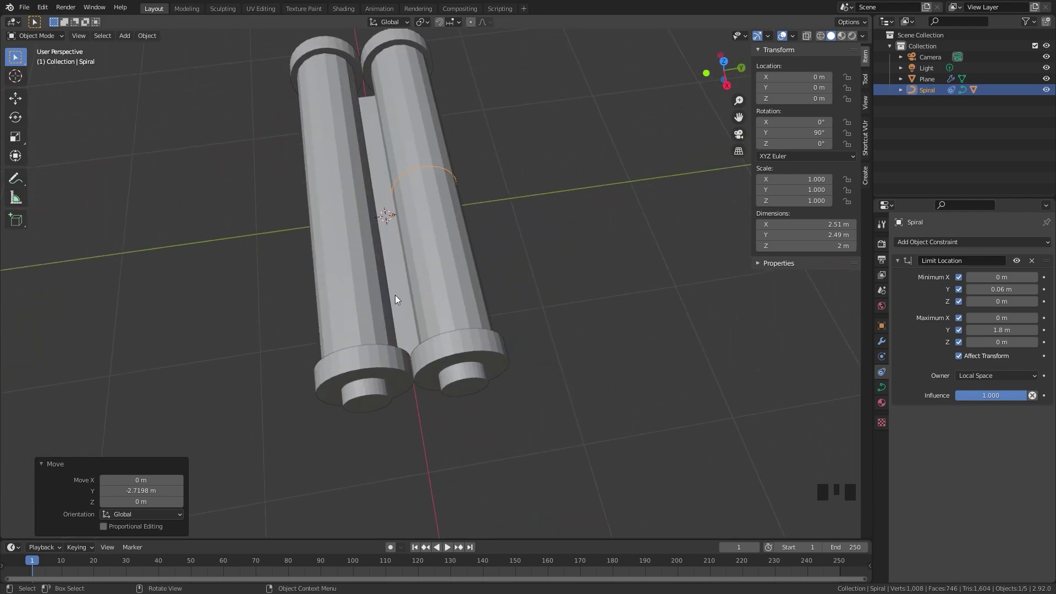
key("g")
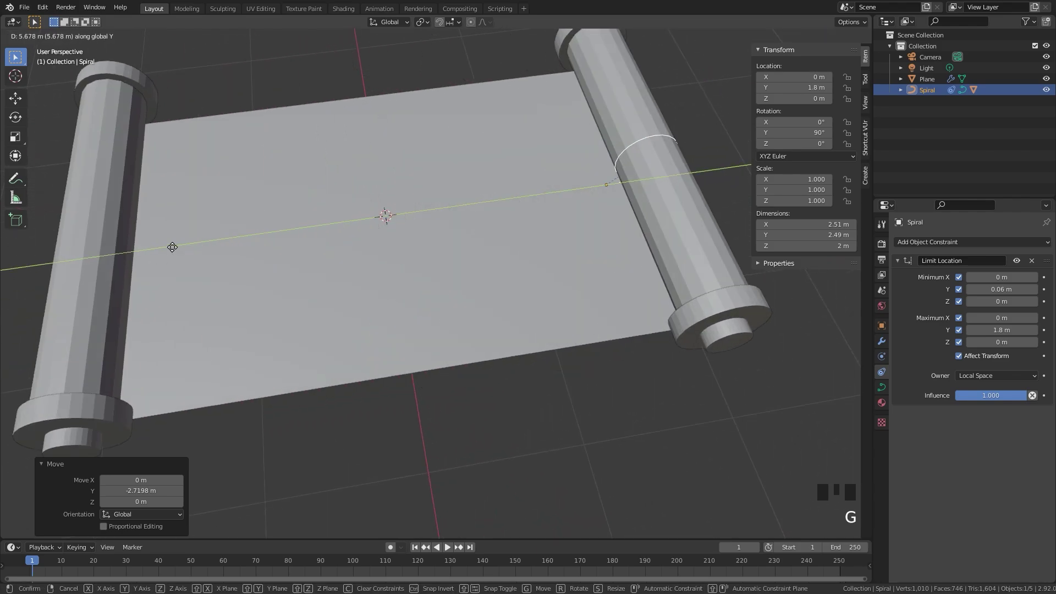
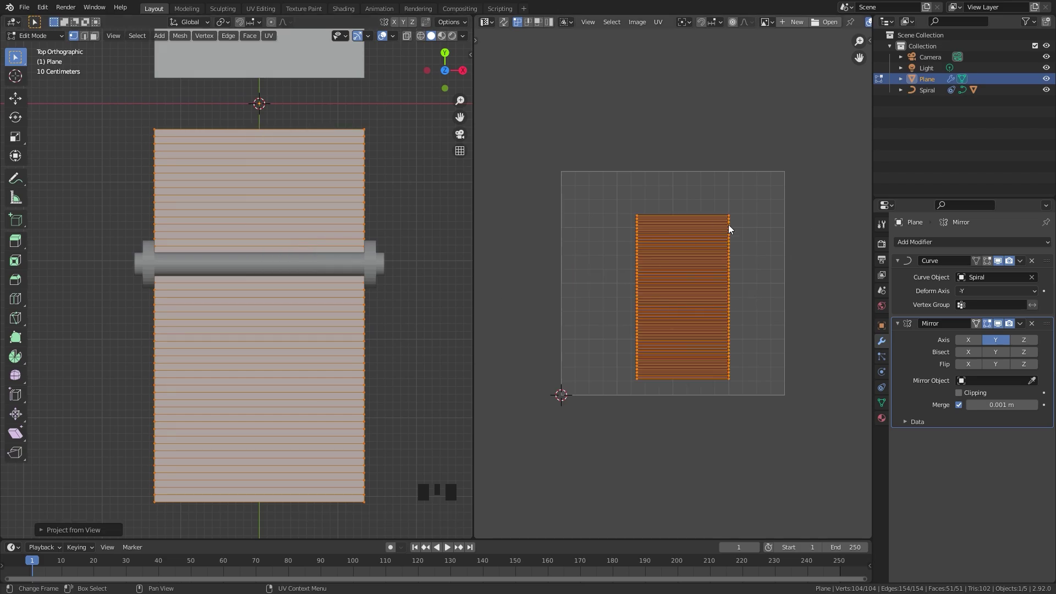
Step: Return the plane to Object Mode and switch the right editor to the Shader Editor with Material.002
key("Tab")
left_click_drag(323, 170, 647, 336)
left_click_drag(647, 337, 627, 234)
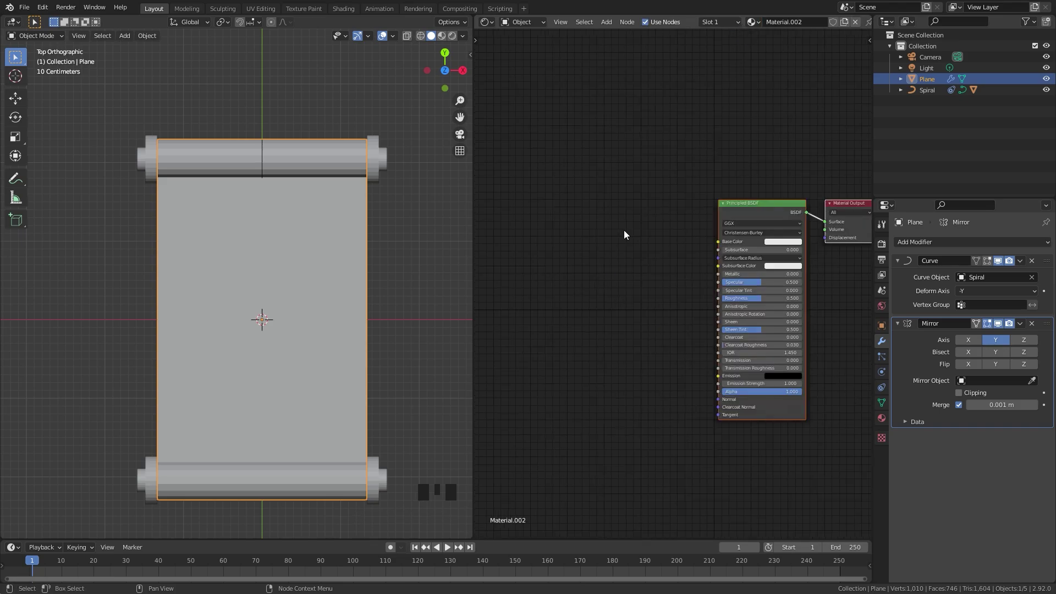
Step: Add an Image Texture node with Front of Scroll.png and link its Color to the Principled BSDF Base Color
key("shift+a")
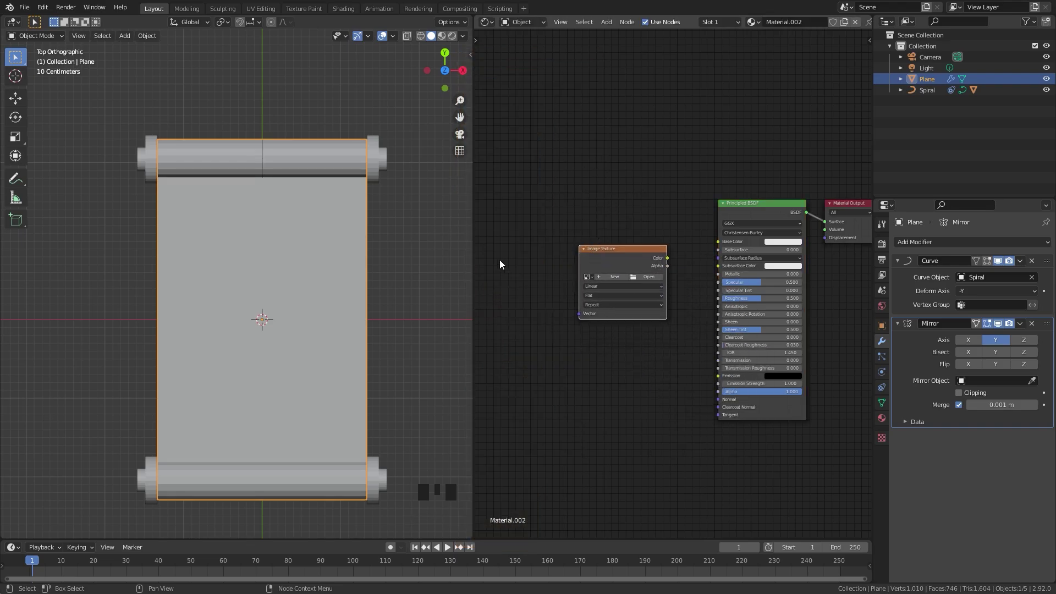
scroll("up", 3)
left_click_drag(640, 279, 708, 465)
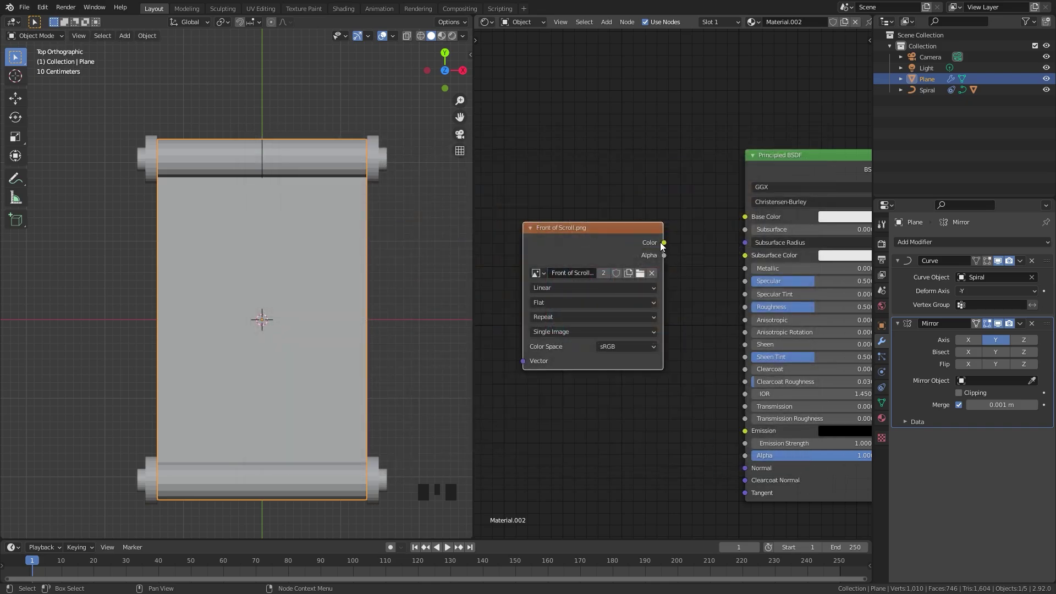
left_click(666, 246)
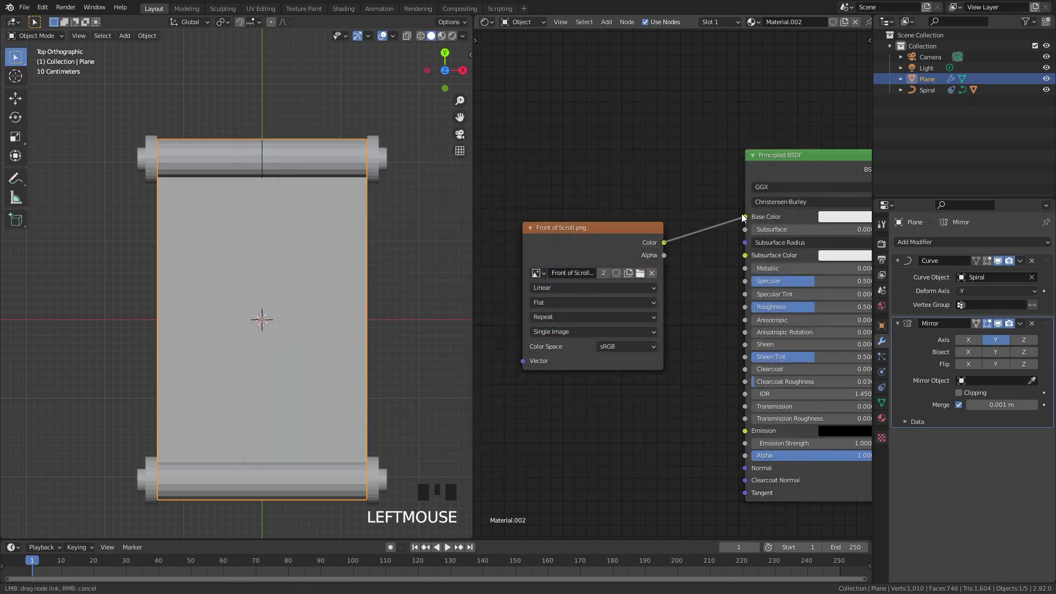
left_click(608, 234)
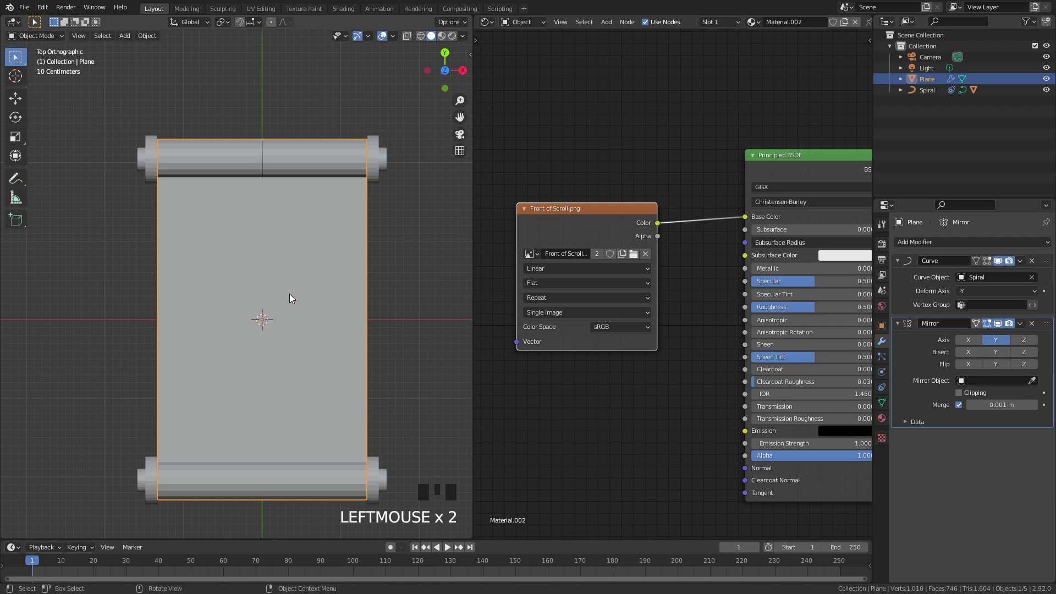
Step: Switch the viewport to Material Preview and bring up the editor type list for the right area
key("z")
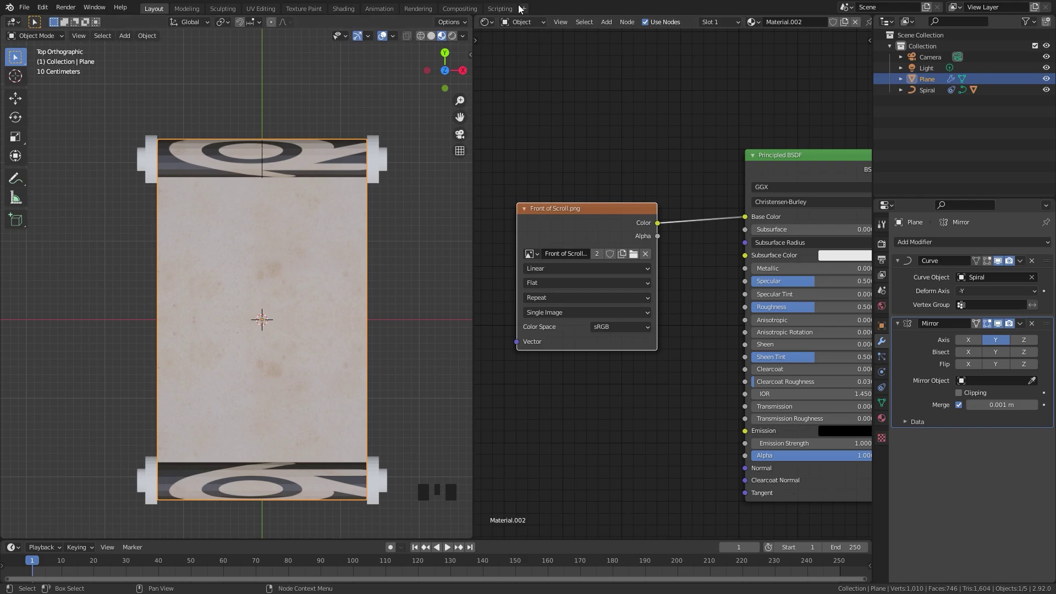
left_click_drag(487, 24, 314, 253)
Step: Scale the plane's UV island in the UV Editor to cover the whole parchment image
key("Tab")
scroll("down", 3)
scroll("up", 3)
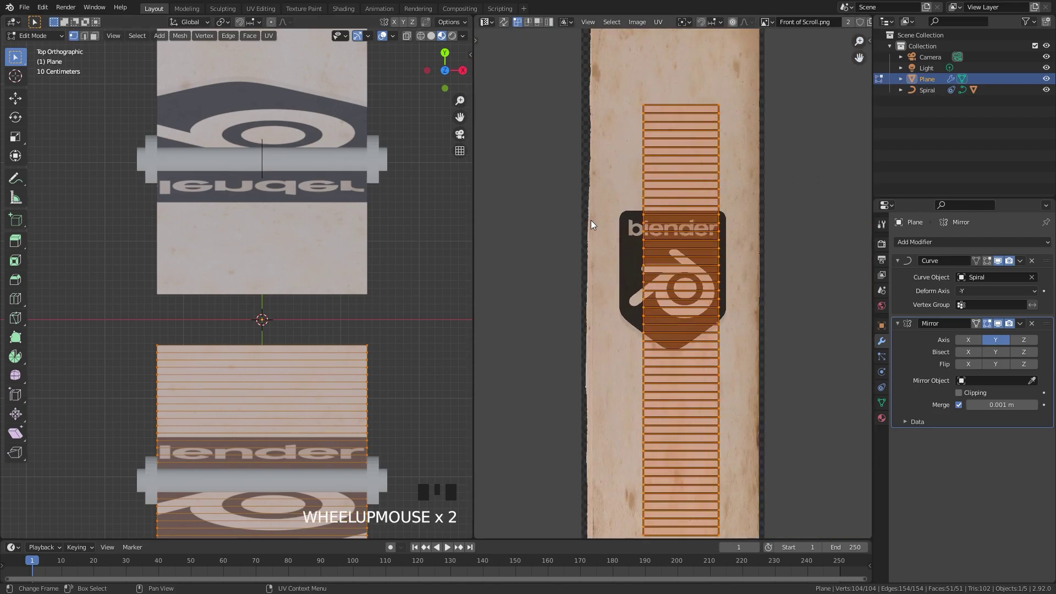
key("s")
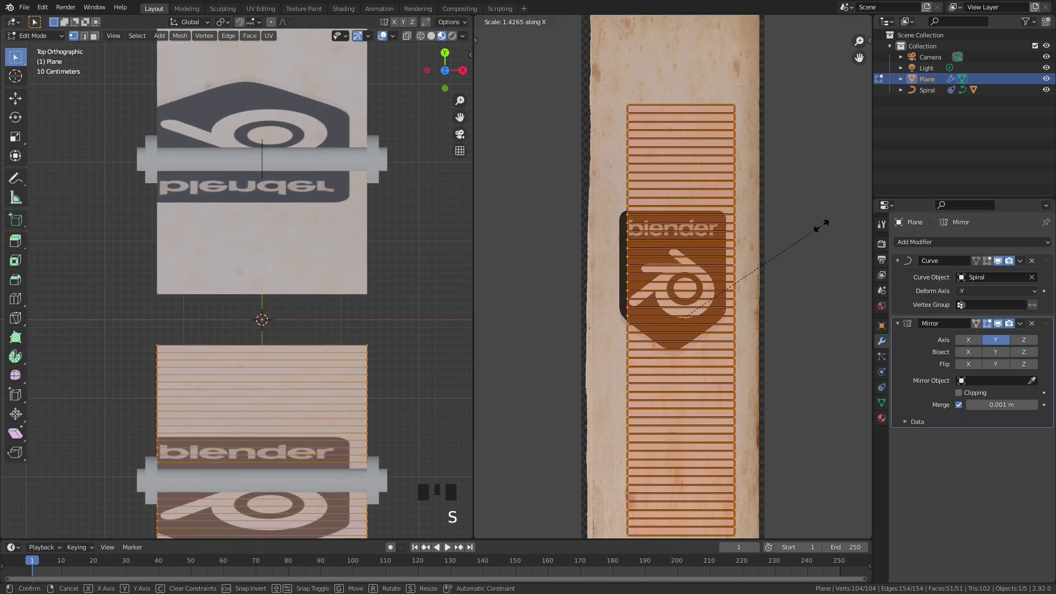
key("g")
key("g")
key("s")
scroll("up", 3)
key("s")
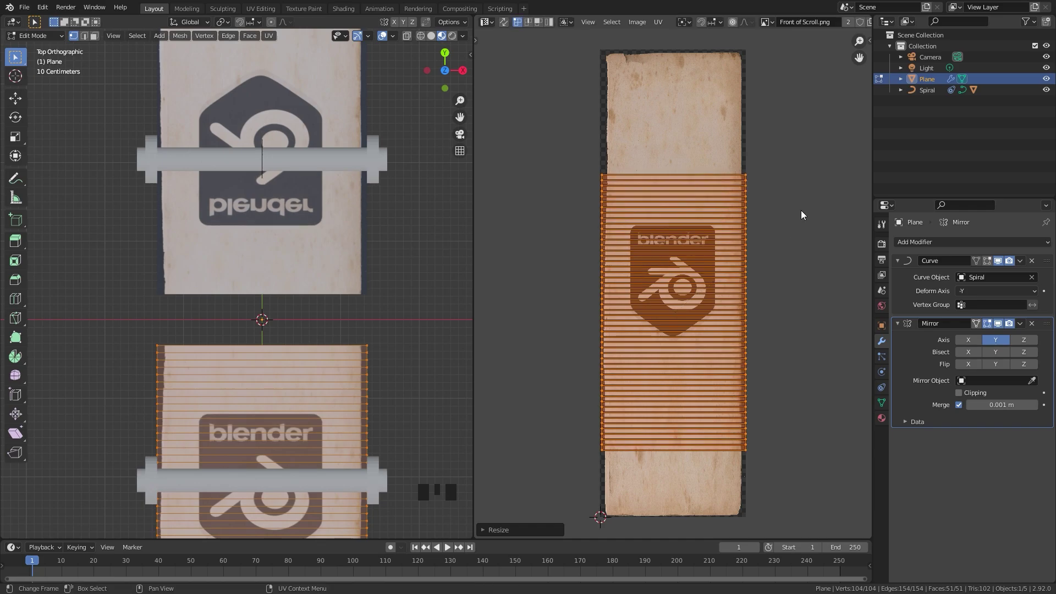
Step: Return to Object Mode and show the plane's material nodes in the Shader Editor
key("Tab")
scroll("down", 3)
scroll("up", 3)
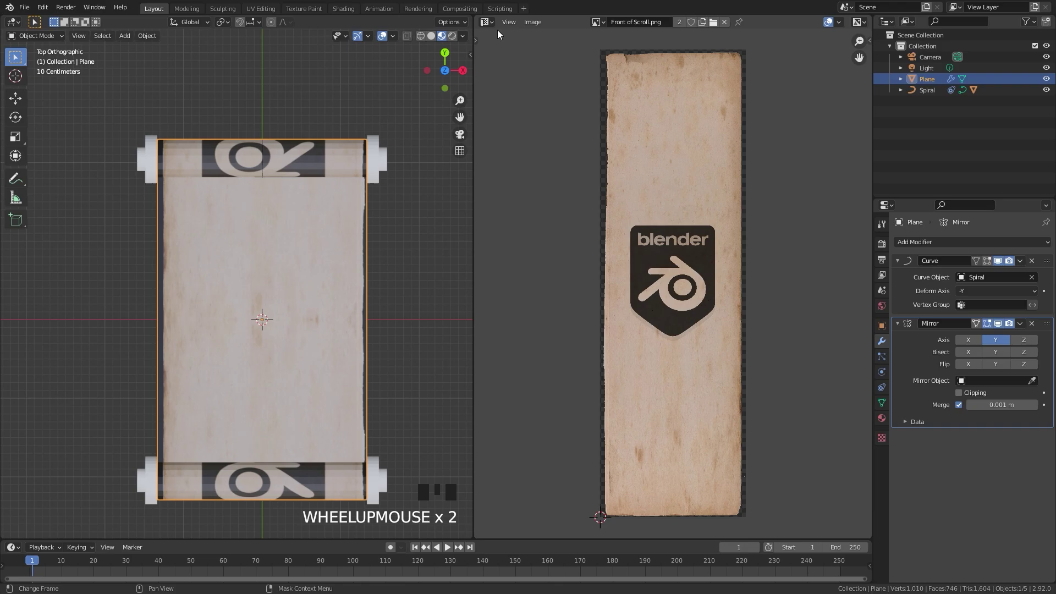
left_click_drag(489, 19, 648, 235)
Step: Put a Mapping node before the Front of Scroll image with Location Y 0.35 m and Scale X -1
scroll("down", 3)
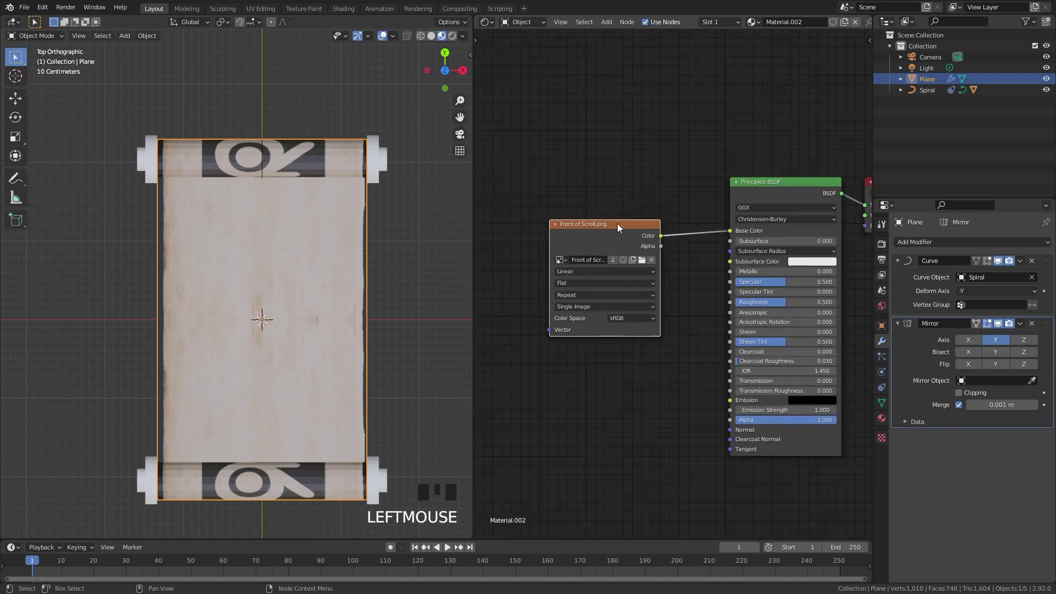
scroll("up", 3)
left_click(594, 226)
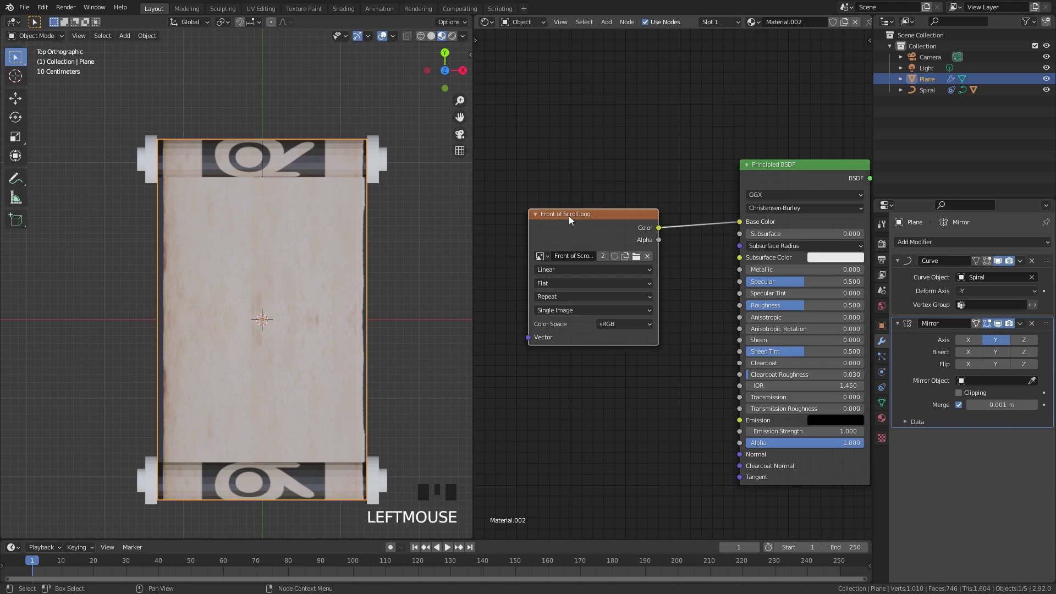
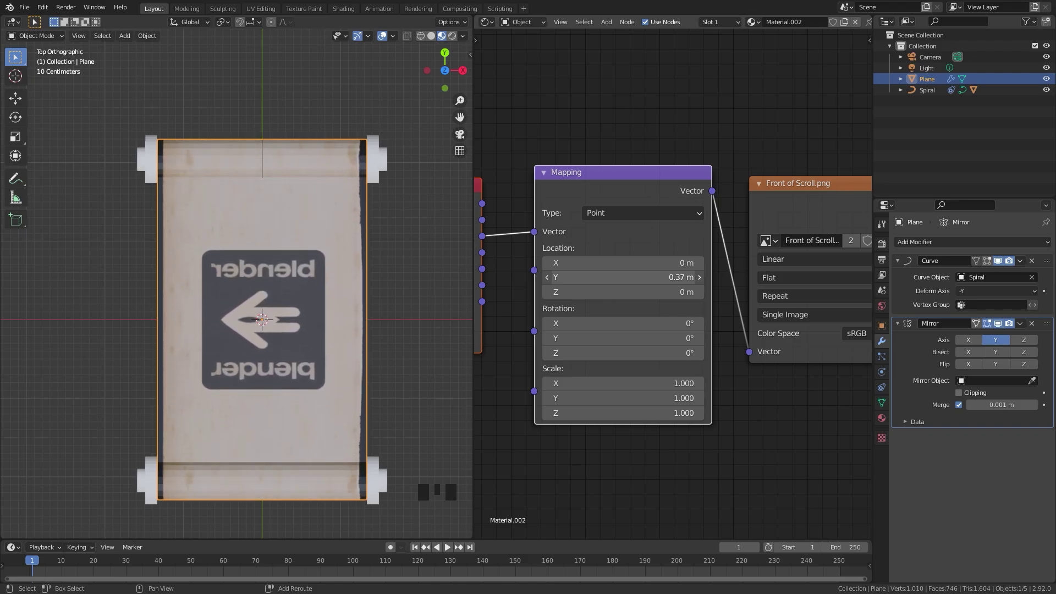
scroll("up", 3)
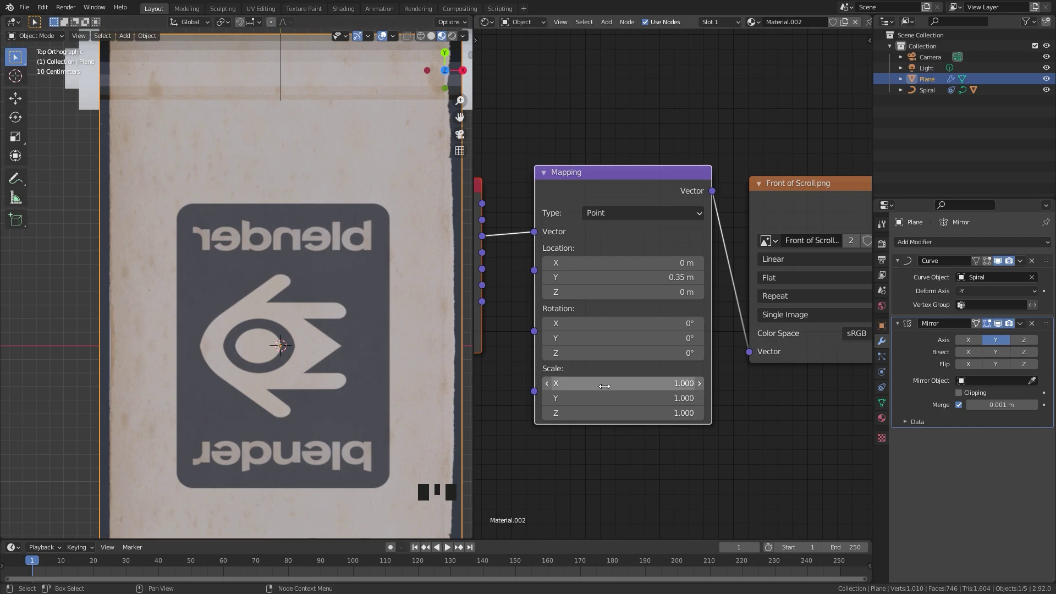
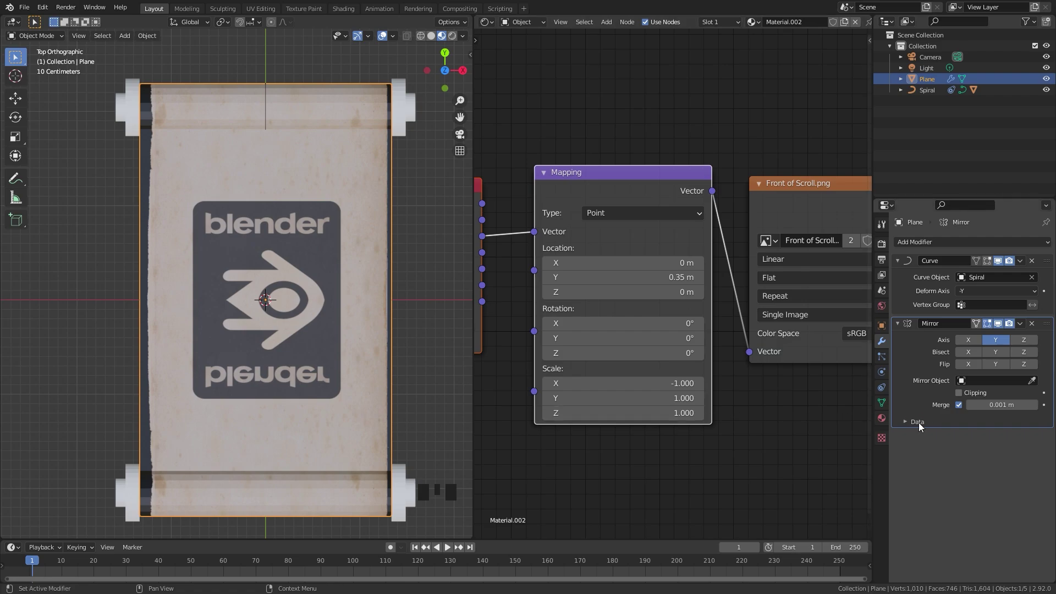
Step: Enable Mirror V on the Mirror modifier's UVs with a 0.2879 offset
left_click_drag(918, 426, 961, 453)
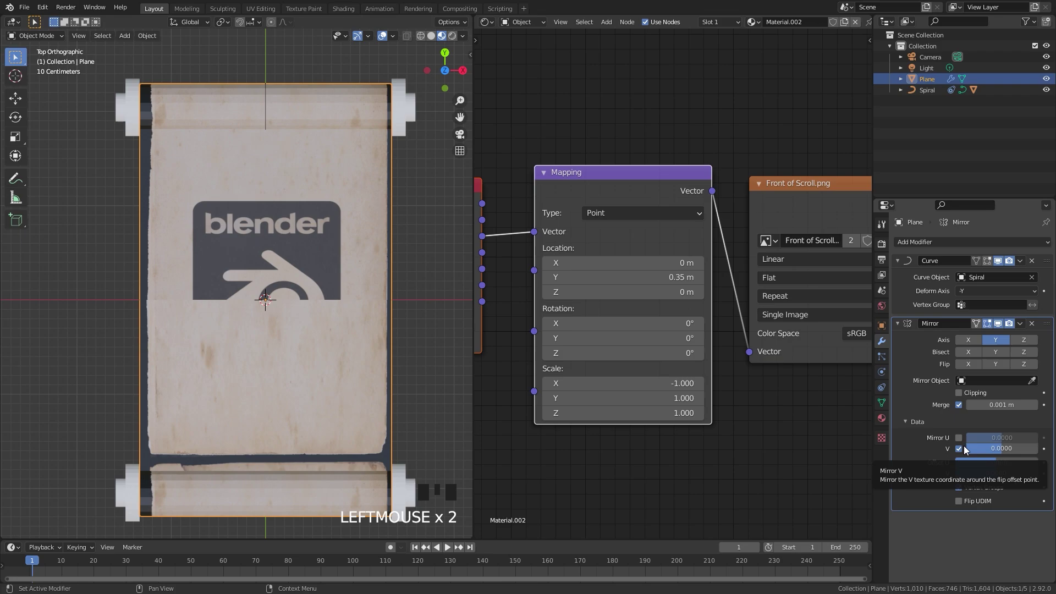
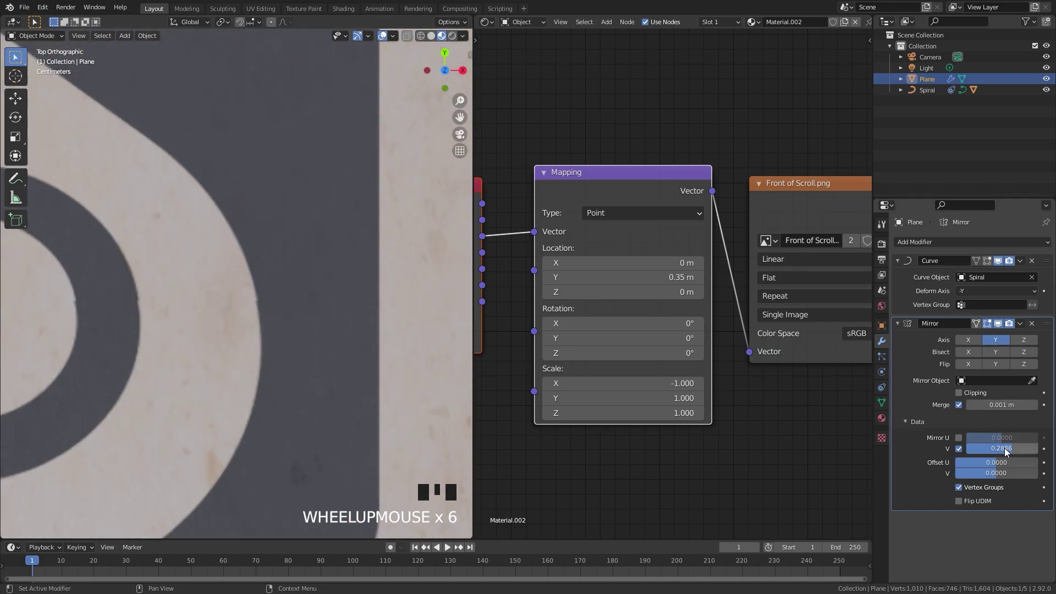
left_click(1006, 449)
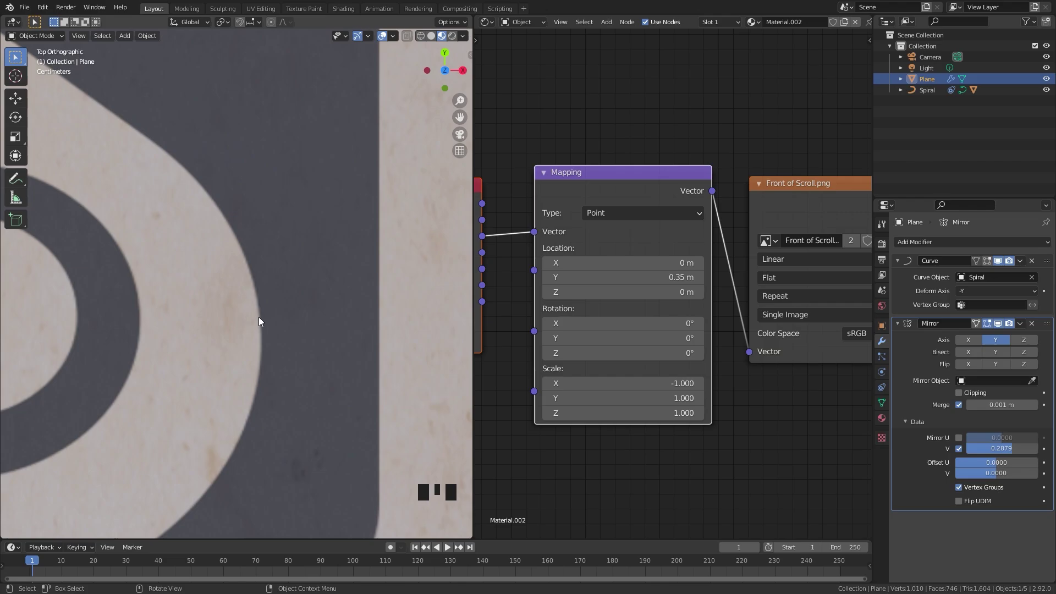
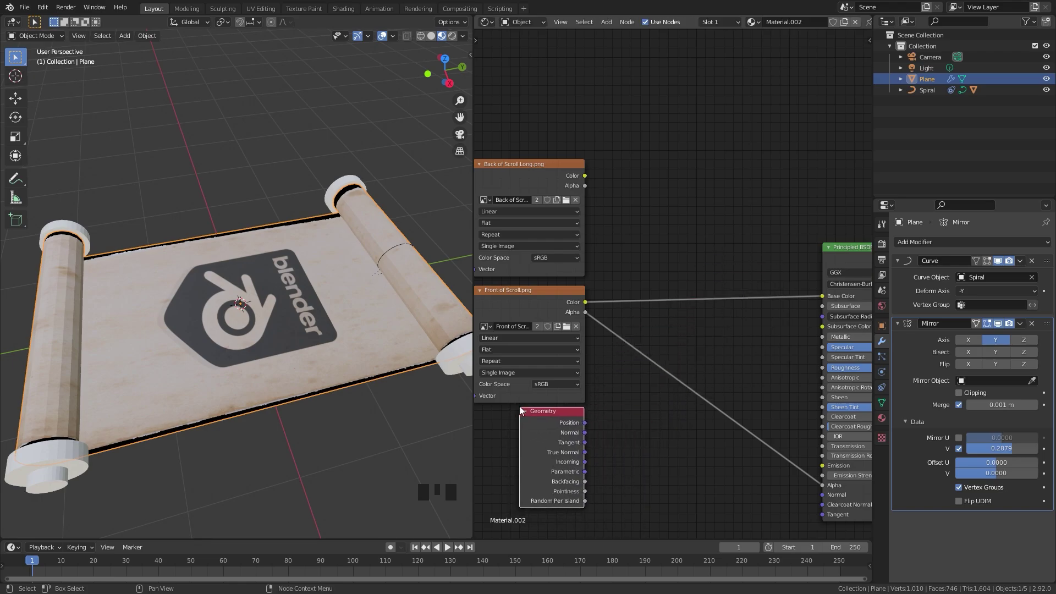
Step: Insert a MixRGB into Base Color with the front image as Color1 and back image as Color2
key("shift+a")
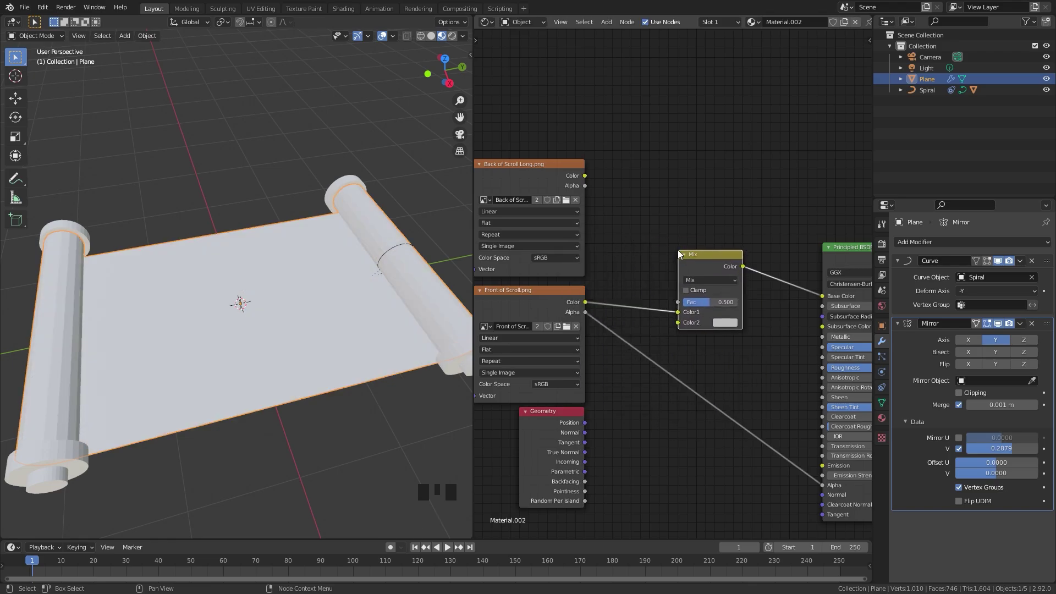
left_click(586, 485)
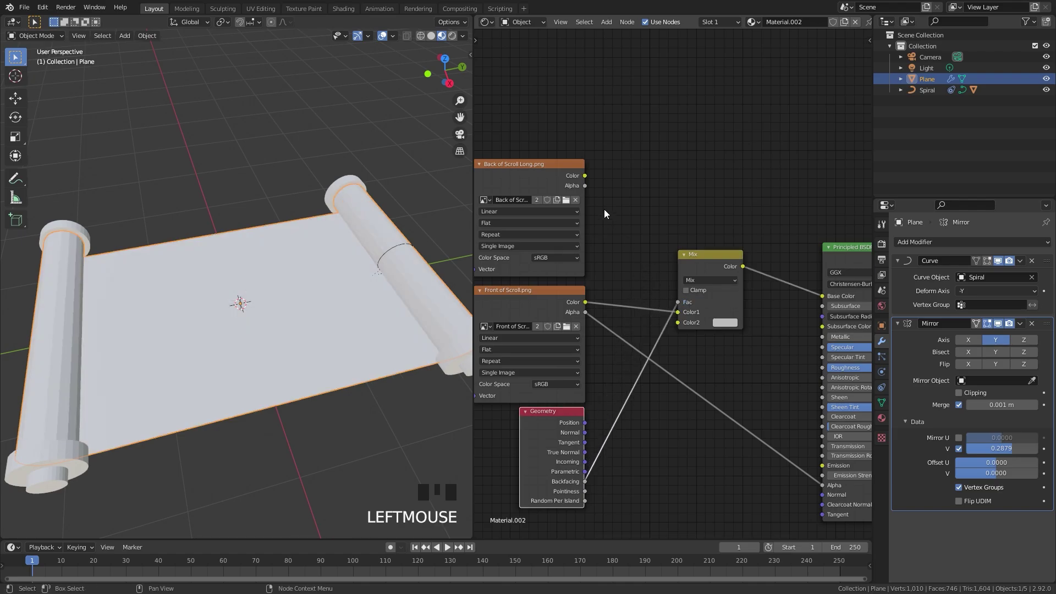
left_click(587, 182)
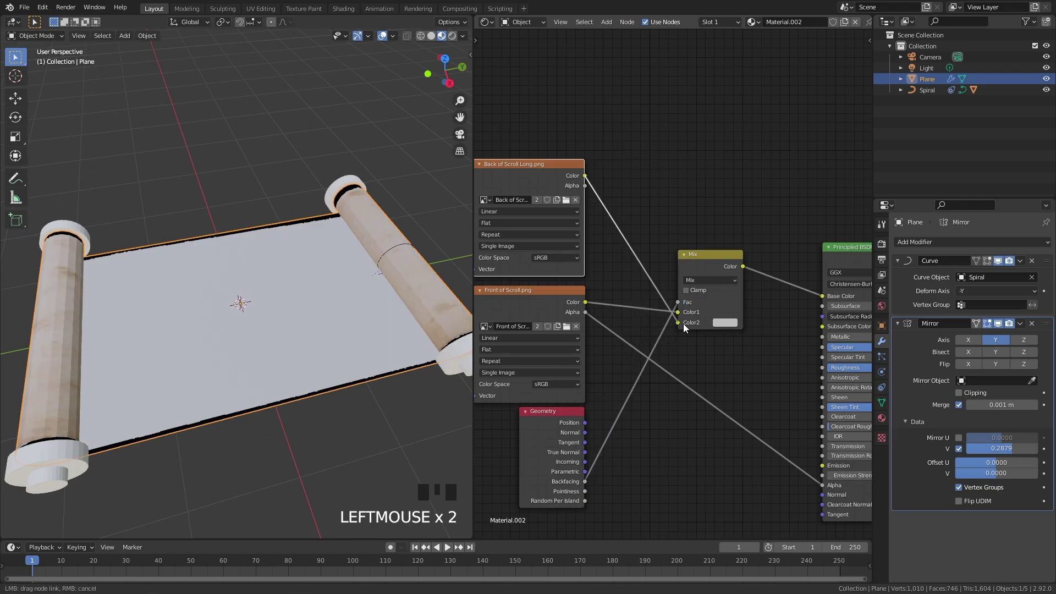
left_click(720, 258)
Step: Close the Shader Editor so the 3D view fills the window and inspect both sides of the scroll
middle_click(339, 297)
scroll("up", 3)
left_click_drag(327, 306, 588, 296)
scroll("up", 3)
left_click(674, 337)
left_click_drag(238, 305, 634, 287)
scroll("down", 3)
middle_click(555, 286)
scroll("up", 3)
left_click_drag(605, 302, 288, 238)
left_click_drag(288, 238, 311, 260)
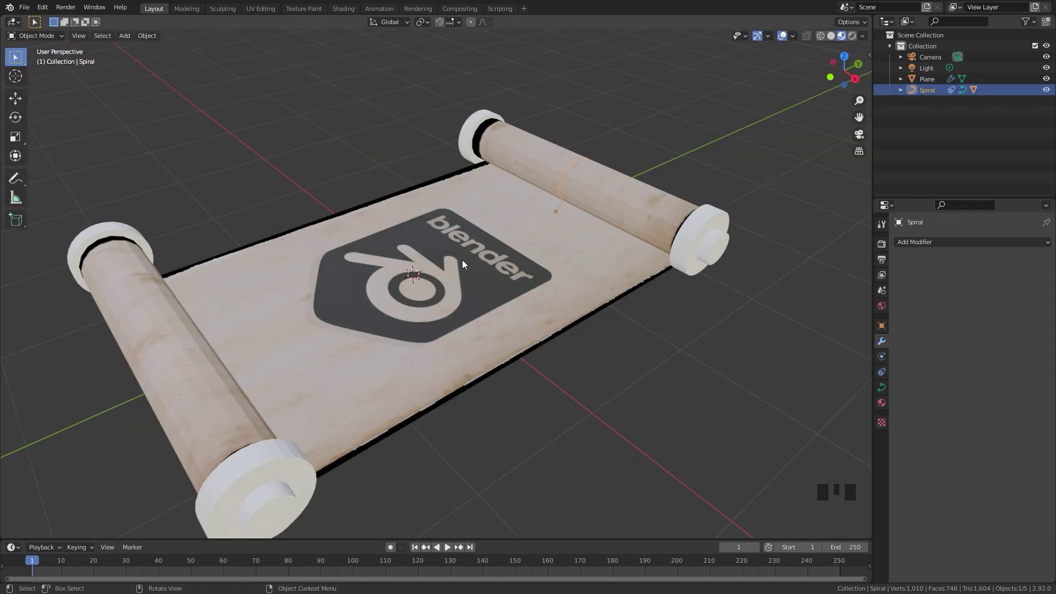
Step: Add a Plain Axes empty at the scene centre and scale it up around the scroll
key("shift+a")
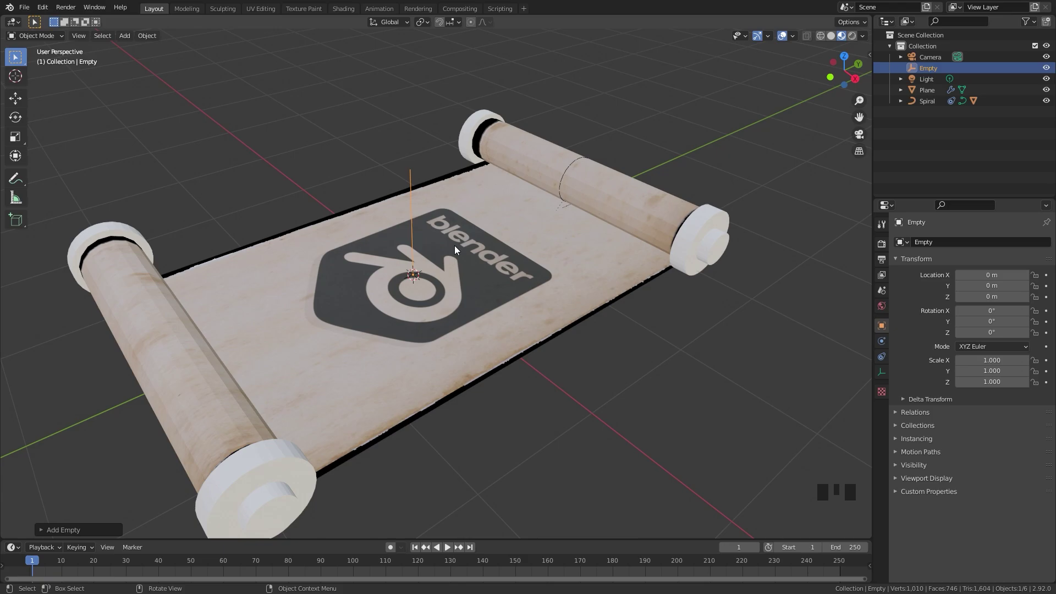
left_click_drag(466, 287, 475, 223)
key("s")
scroll("down", 3)
scroll("up", 3)
left_click_drag(464, 262, 563, 277)
left_click(563, 277)
Step: Parent the Plane and Spiral curve to the Empty with Ctrl+P > Object
scroll("up", 3)
left_click(928, 104)
scroll("down", 3)
left_click(403, 106)
scroll("down", 3)
scroll("up", 3)
scroll("up", 3)
left_click_drag(766, 288, 425, 193)
scroll("down", 3)
left_click_drag(303, 207, 511, 208)
key("ctrl+p")
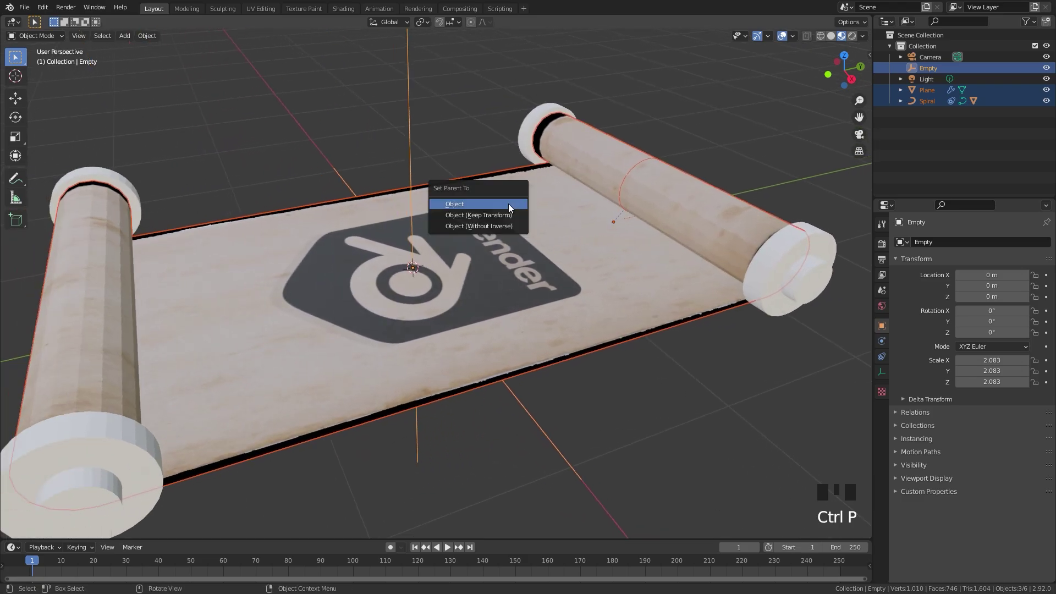
scroll("up", 3)
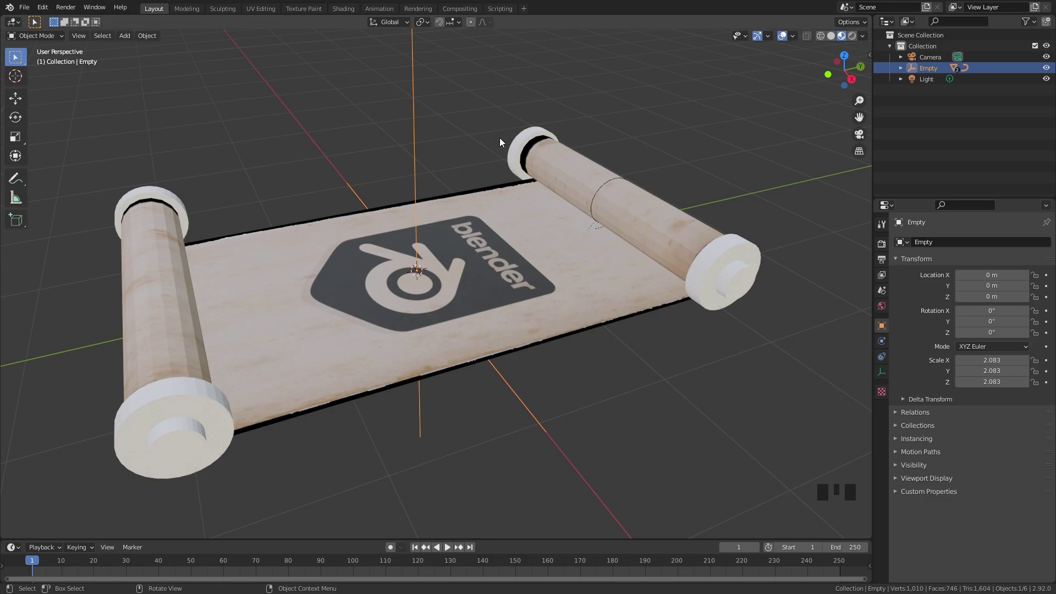
scroll("down", 3)
Step: Rotate the Empty so the whole scroll tilts upright
key("r")
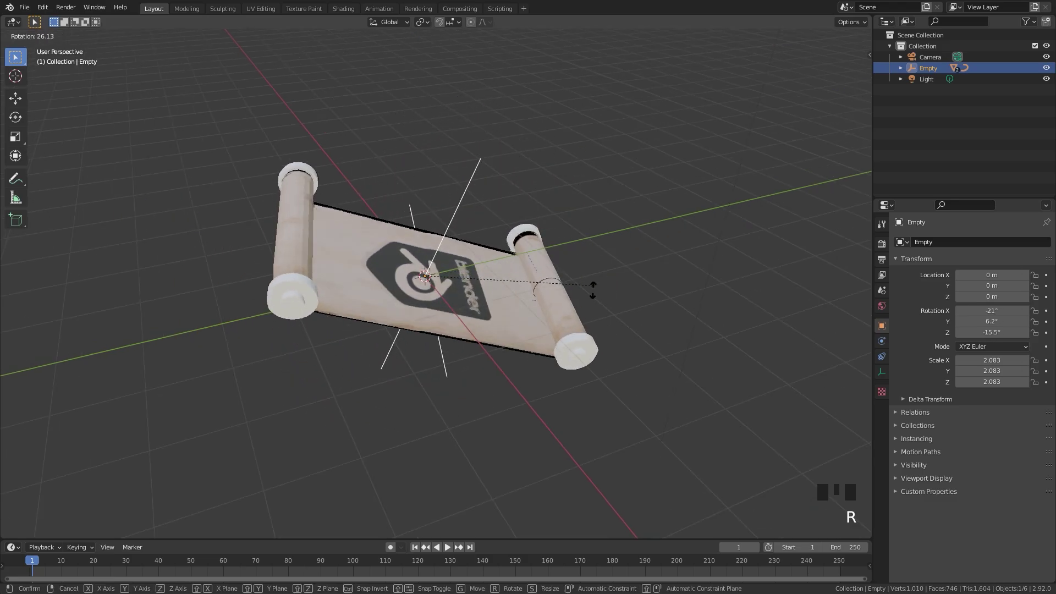
scroll("up", 3)
key("r")
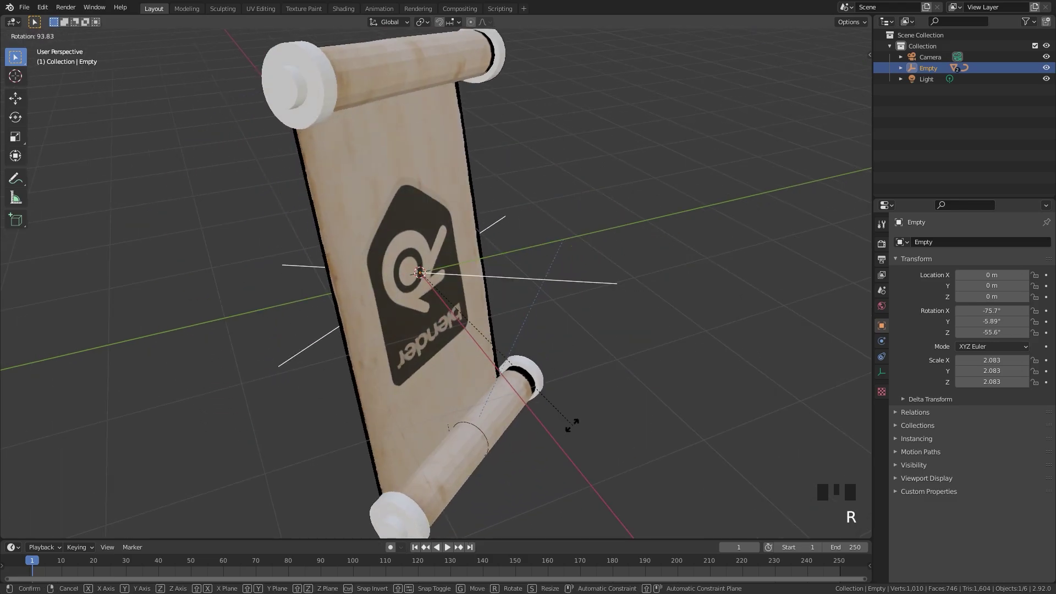
left_click(482, 433)
Step: Move the Spiral curve so the parchment rolls onto the rods and check it through the camera
left_click(480, 434)
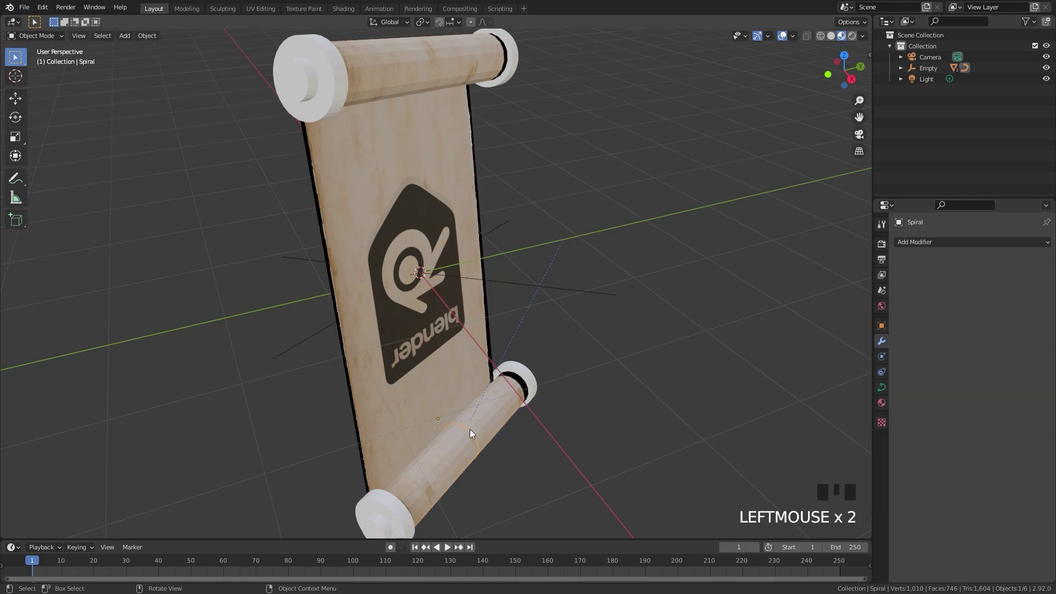
key("g")
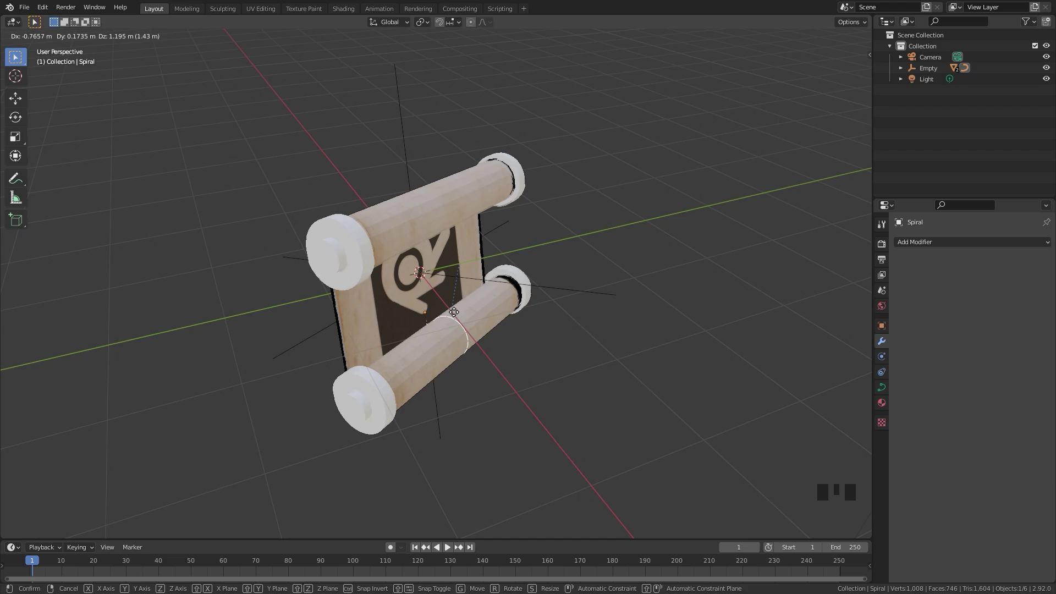
left_click(575, 291)
key("r")
double_click(584, 167)
scroll("up", 3)
key("g")
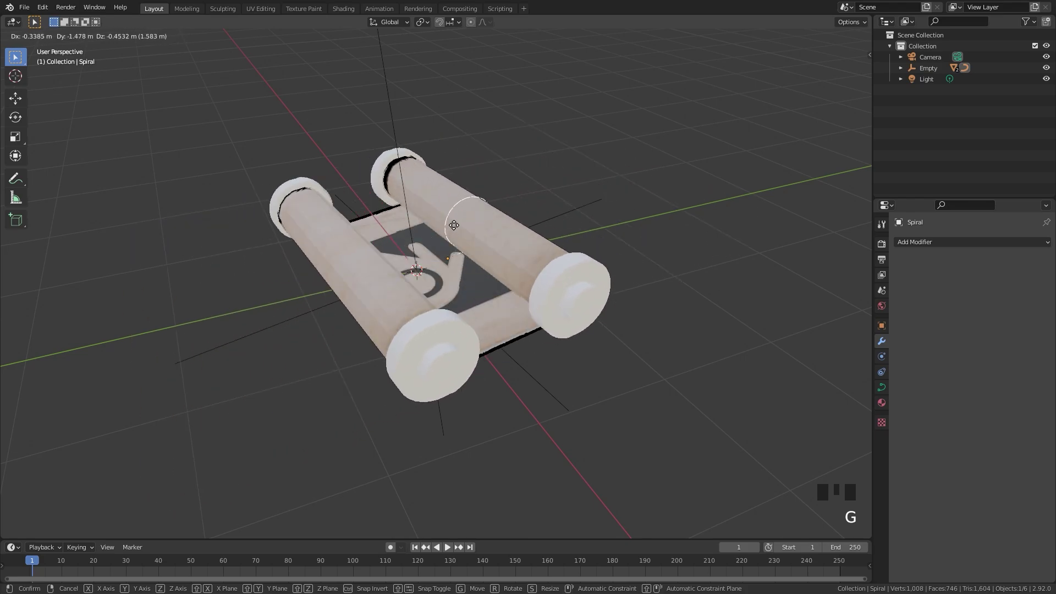